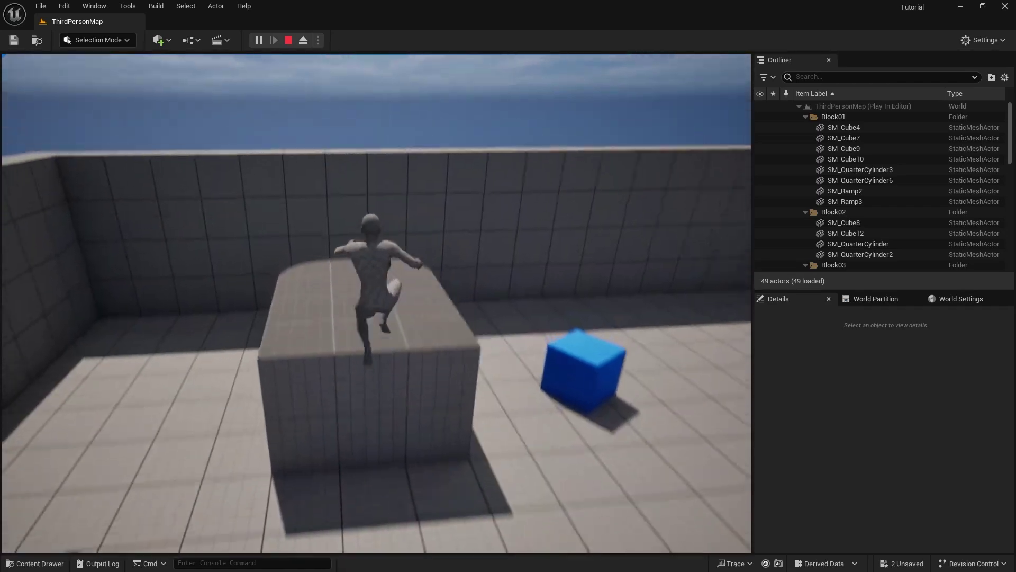
# Step: Try rotating the left hand control around the Y axis, then discard the rotation
pyautogui.moveTo(532, 267); pyautogui.dragTo(523, 319)
pyautogui.middleClick(533, 324)
pyautogui.middleClick(535, 315)
pyautogui.moveTo(528, 304); pyautogui.dragTo(531, 284)
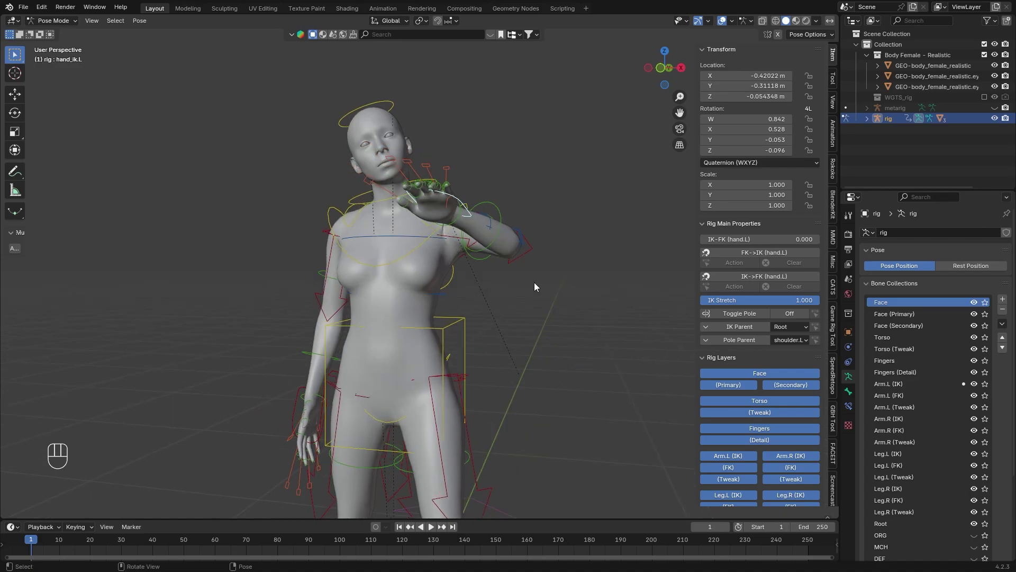
pyautogui.press('r')
pyautogui.press('z')
pyautogui.press('x')
pyautogui.press('y')
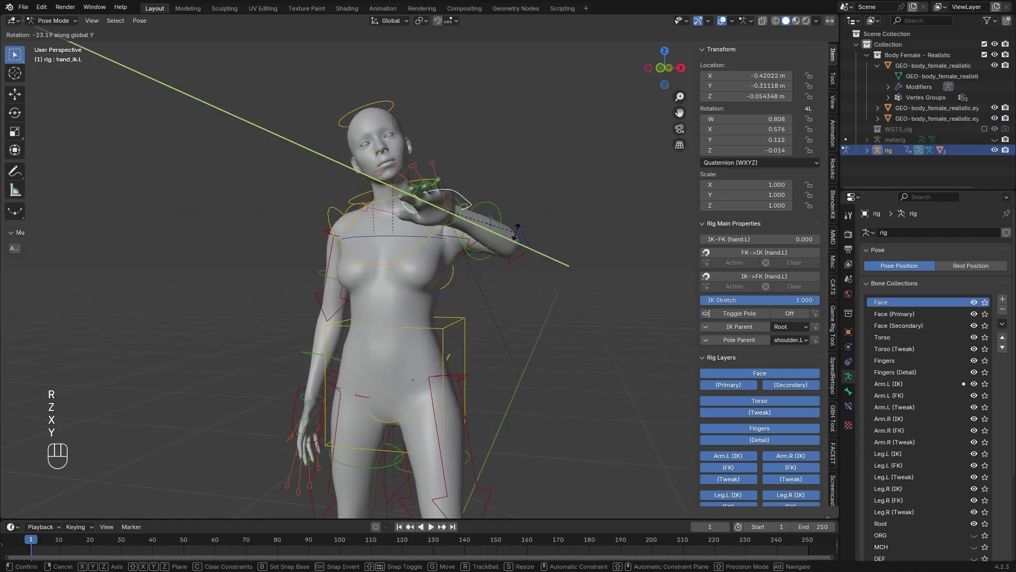
pyautogui.moveTo(510, 278); pyautogui.dragTo(519, 243)
pyautogui.click(512, 272)
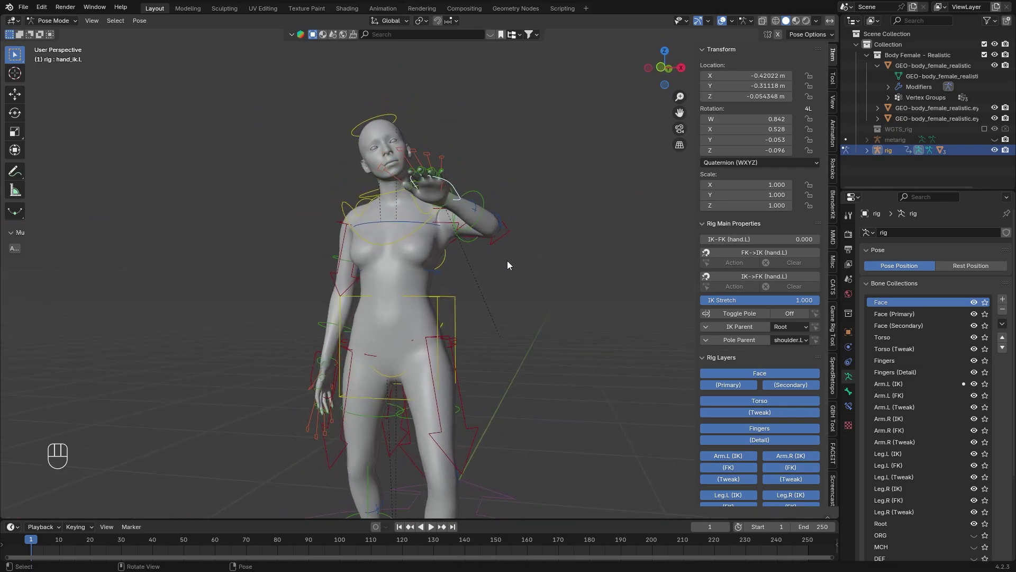
# Step: Clear all bones' rotation and location to the T-pose and show the Game Rig Tool sidebar
pyautogui.press('a')
pyautogui.press('alt+r')
pyautogui.press('alt+g')
pyautogui.moveTo(533, 280); pyautogui.dragTo(543, 301)
pyautogui.moveTo(61, 24); pyautogui.dragTo(72, 41)
pyautogui.click(839, 299)
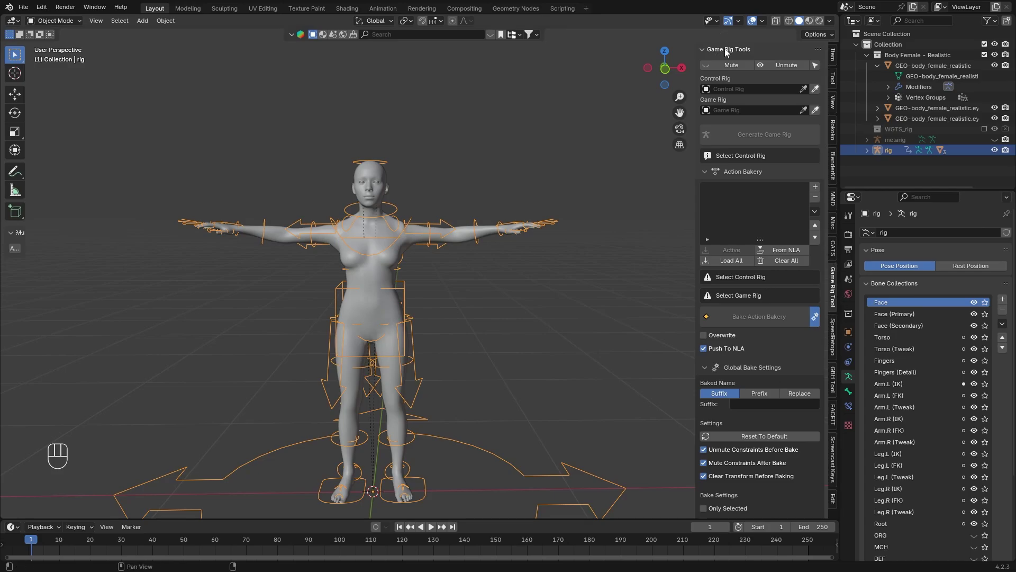
# Step: Expand the GRT Unreal Module and choose the Unreal 5 (Manny) mannequin preset
pyautogui.click(728, 52)
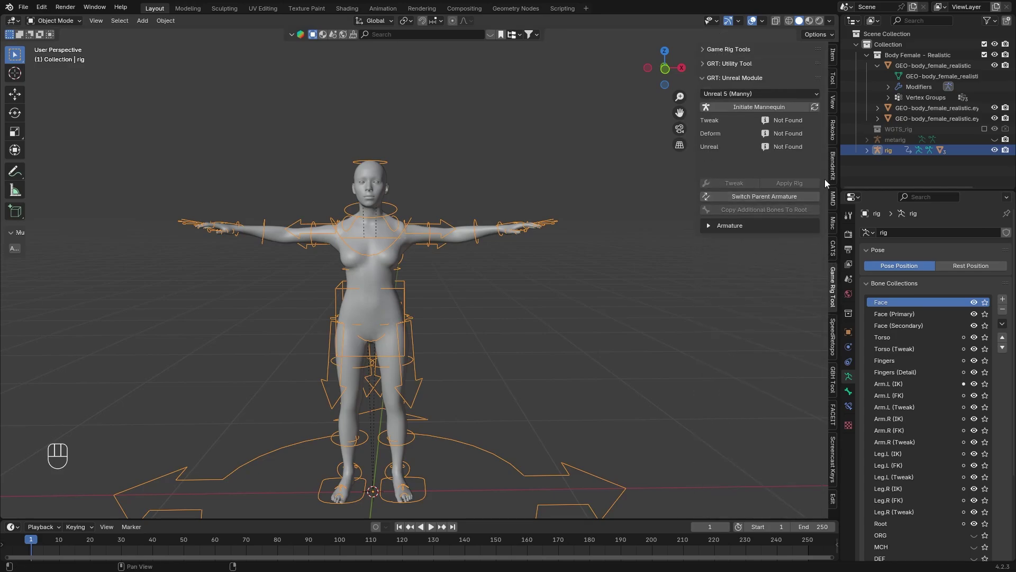
pyautogui.click(742, 51)
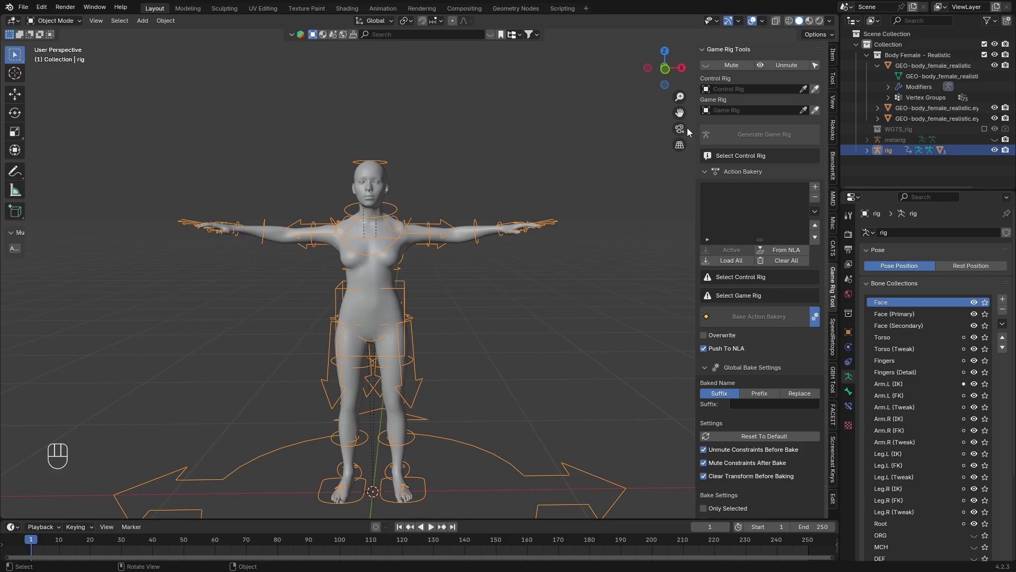
pyautogui.click(726, 49)
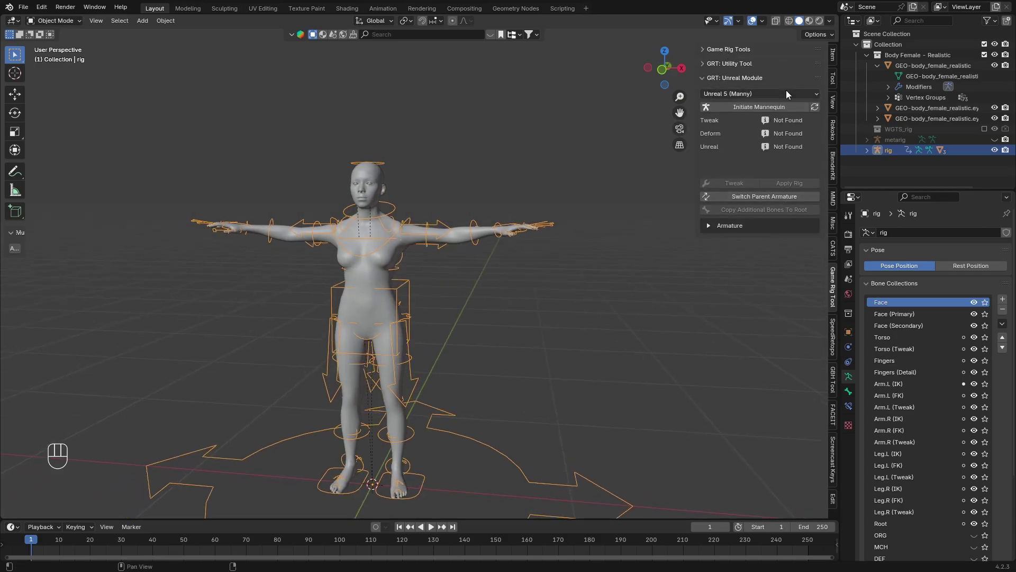
pyautogui.moveTo(784, 95); pyautogui.dragTo(766, 133)
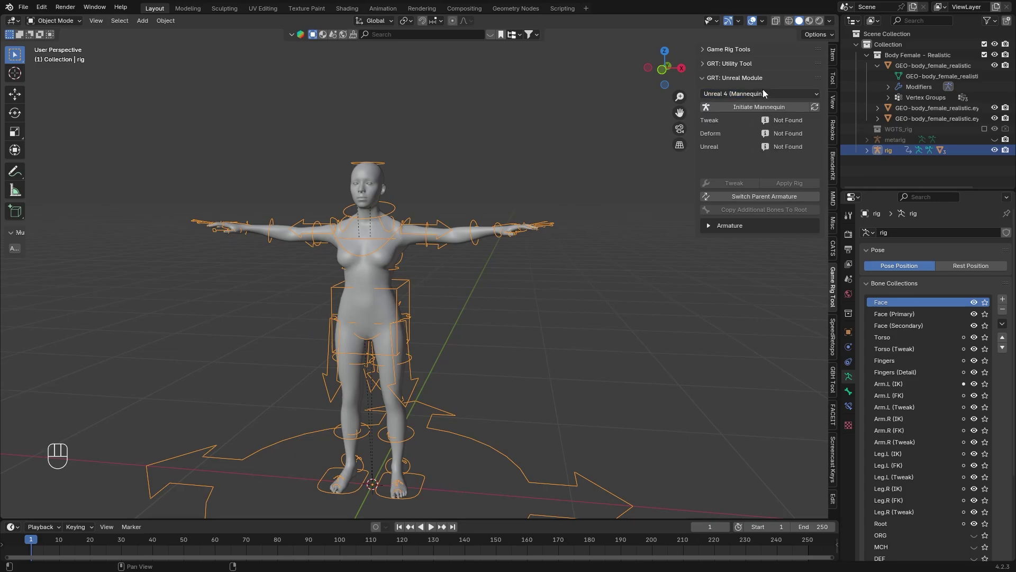
pyautogui.moveTo(766, 97); pyautogui.dragTo(751, 121)
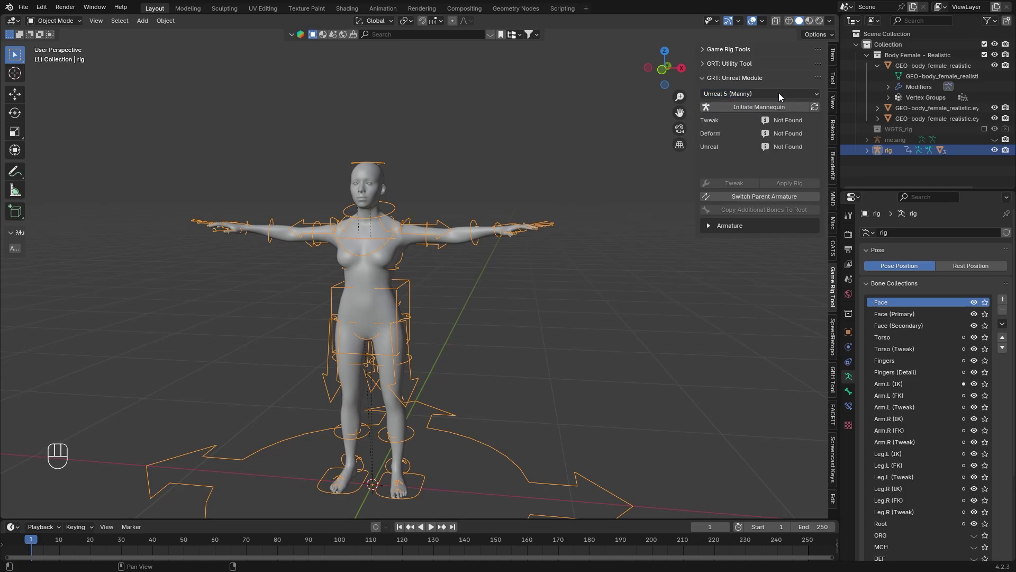
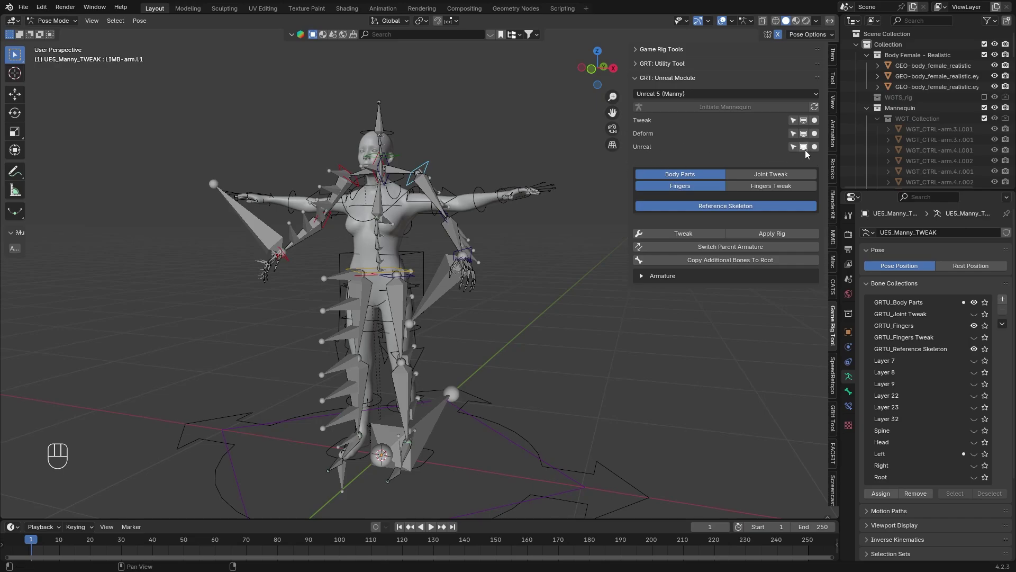
# Step: Toggle the Tweak, Deform and Unreal bone display buttons and select the CTRL-root control
pyautogui.click(809, 154)
pyautogui.click(807, 141)
pyautogui.click(794, 122)
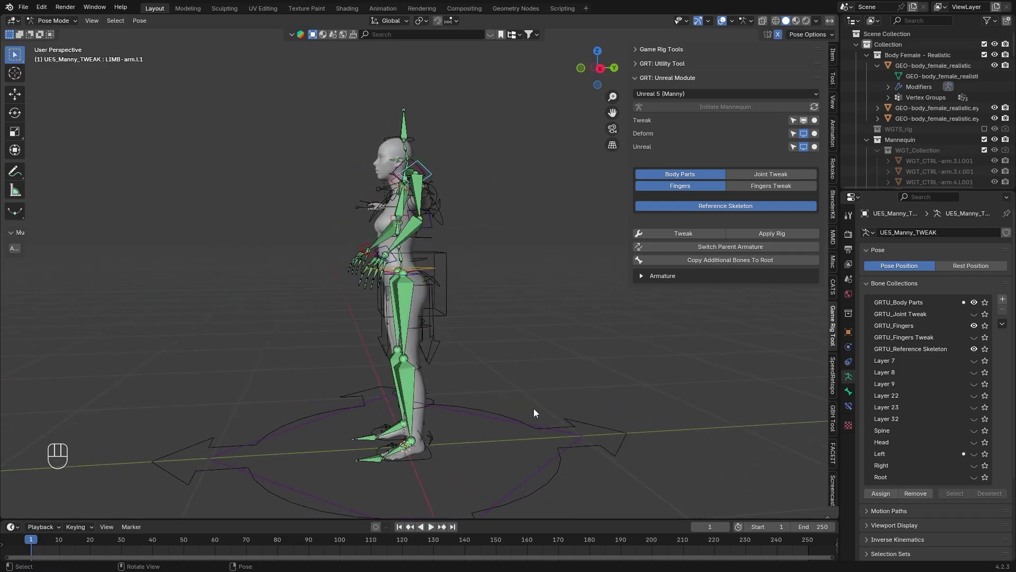
pyautogui.click(511, 425)
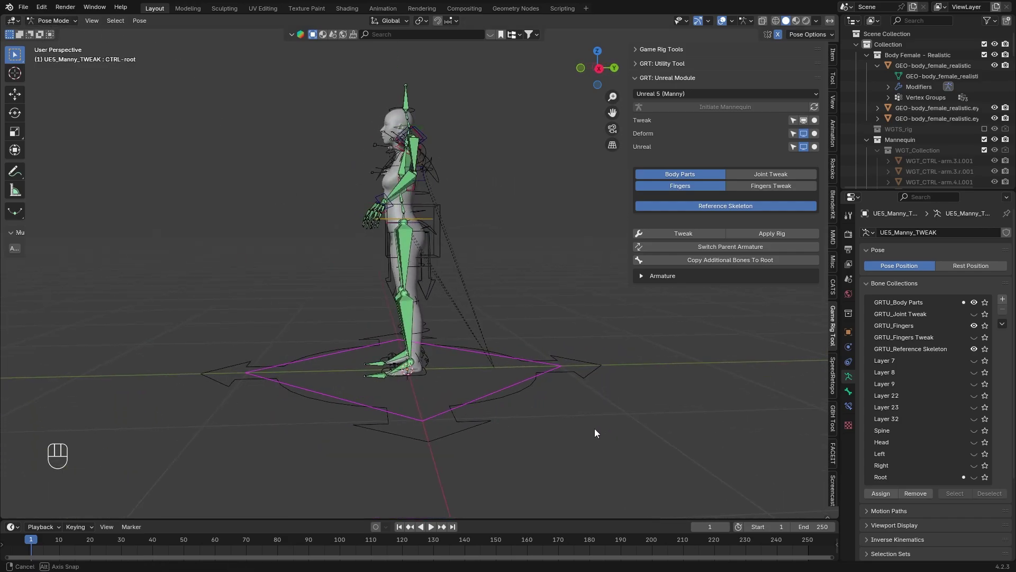
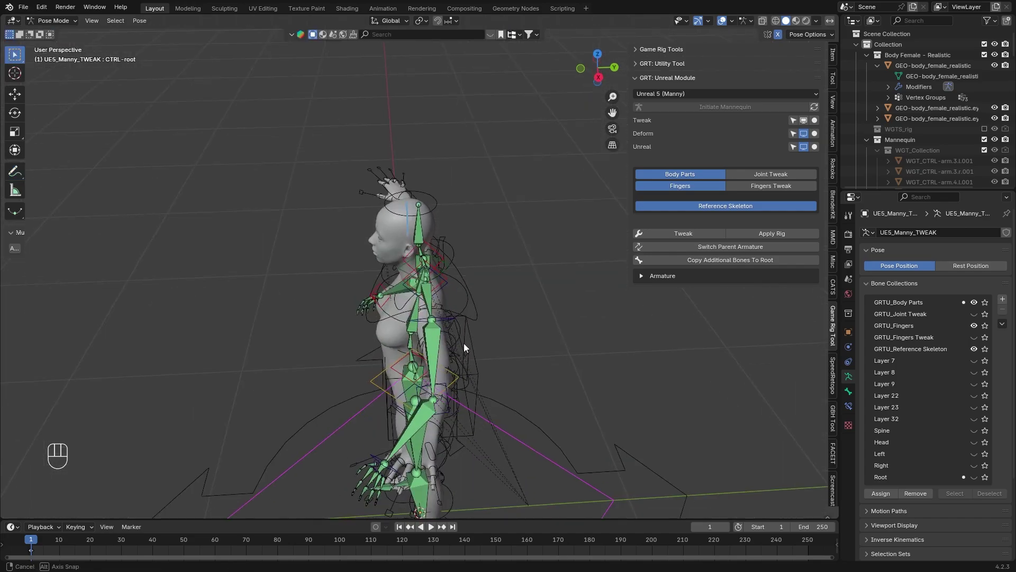
# Step: Check the rig against the body from Right Orthographic view, moving along Y
pyautogui.click(552, 409)
pyautogui.press('KP_3')
pyautogui.press('g')
pyautogui.press('y')
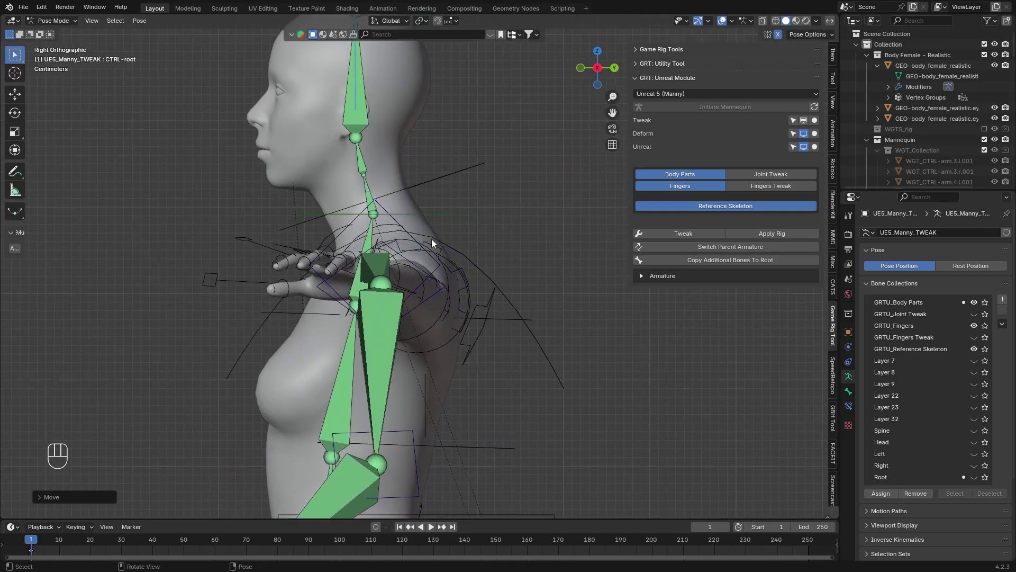
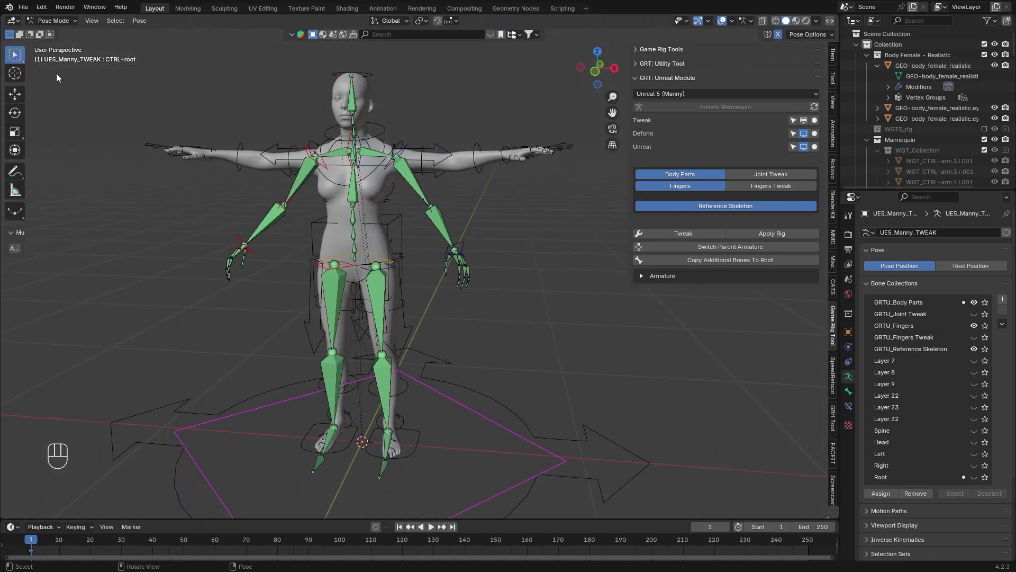
# Step: Enter Pose Mode on the body rig and select the right hand IK control
pyautogui.click(55, 24)
pyautogui.click(460, 161)
pyautogui.moveTo(68, 20); pyautogui.dragTo(149, 76)
pyautogui.click(566, 234)
pyautogui.click(566, 287)
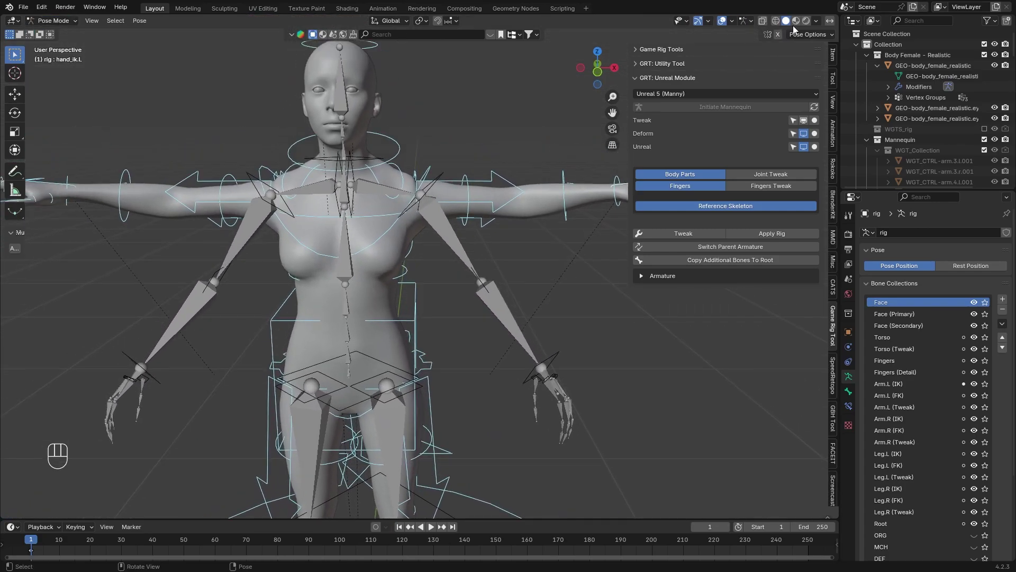
pyautogui.click(783, 37)
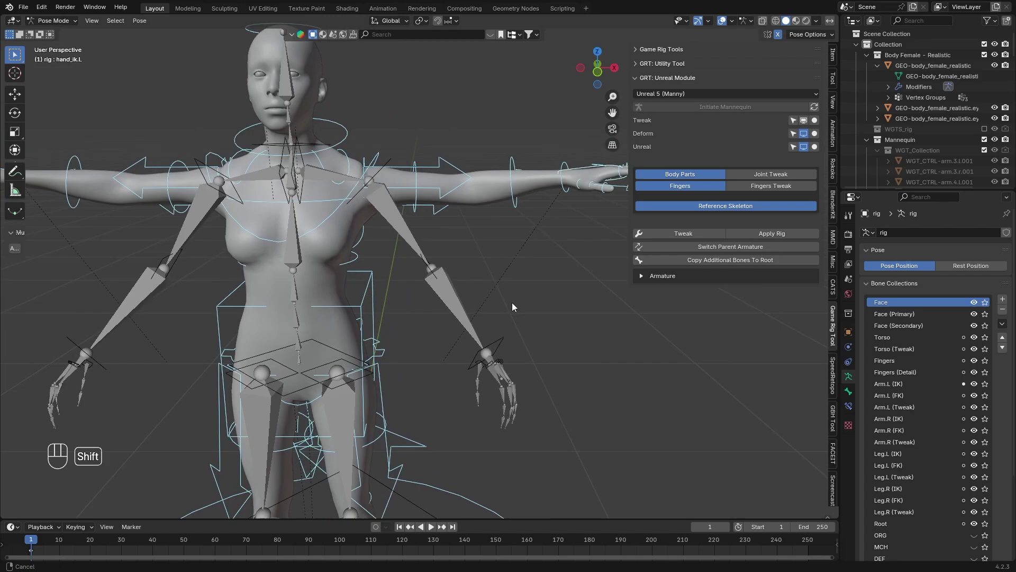
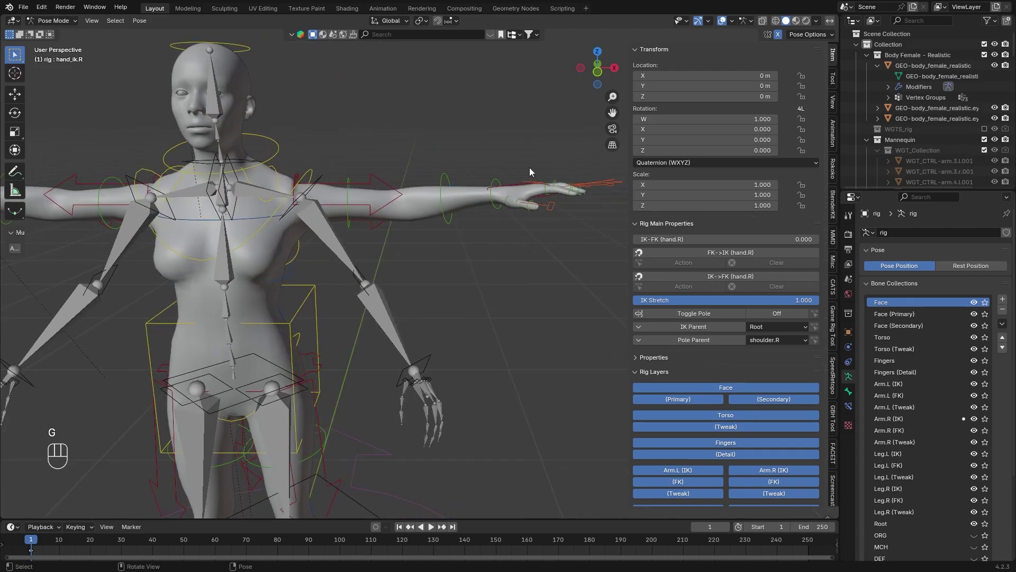
pyautogui.click(505, 186)
pyautogui.middleClick(380, 333)
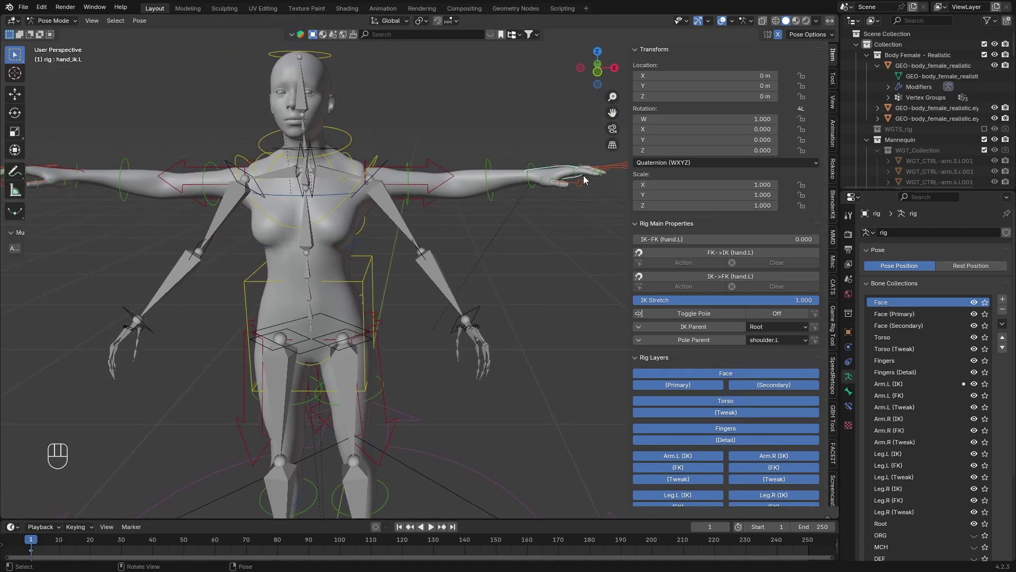
# Step: Rotate and move the hand controls to line the arms up with the Manny bones
pyautogui.press('g')
pyautogui.press('r')
pyautogui.press('r')
pyautogui.press('r')
pyautogui.press('g')
pyautogui.click(499, 305)
pyautogui.press('r')
pyautogui.press('g')
pyautogui.press('g')
pyautogui.press('g')
pyautogui.press('g')
pyautogui.press('r')
pyautogui.press('g')
pyautogui.press('r')
pyautogui.press('g')
pyautogui.press('y')
pyautogui.press('x')
pyautogui.click(292, 274)
pyautogui.press('r')
pyautogui.press('r')
pyautogui.middleClick(376, 325)
# Step: Rotate the left pinky and other finger and foot controls to match Manny, then return to Object Mode
pyautogui.click(392, 243)
pyautogui.press('r')
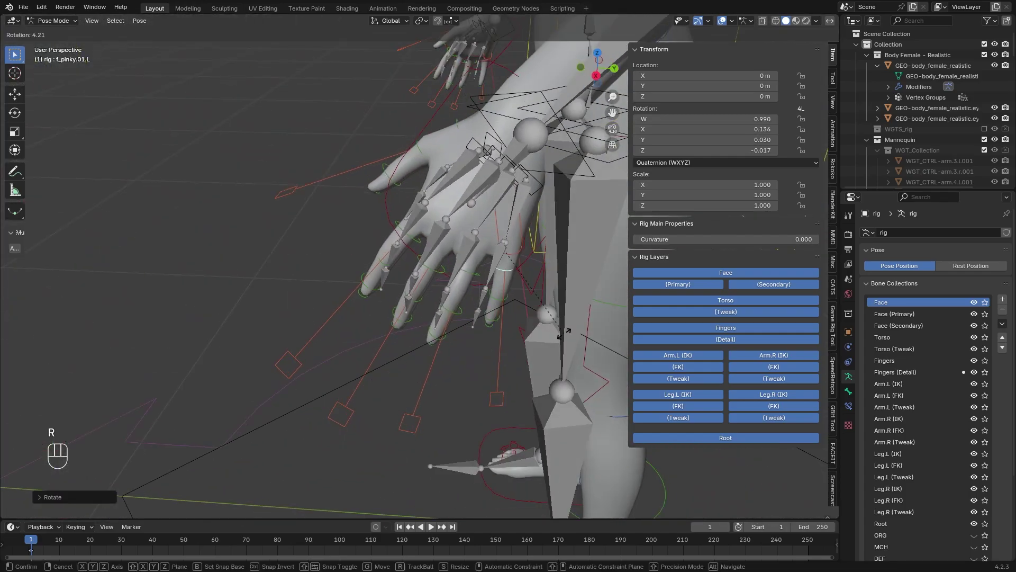
pyautogui.click(458, 246)
pyautogui.click(482, 339)
pyautogui.press('g')
pyautogui.press('r')
pyautogui.press('r')
pyautogui.press('r')
pyautogui.click(486, 245)
pyautogui.click(294, 446)
pyautogui.press('g')
pyautogui.press('g')
pyautogui.press('y')
pyautogui.press('y')
pyautogui.press('ctrl+z')
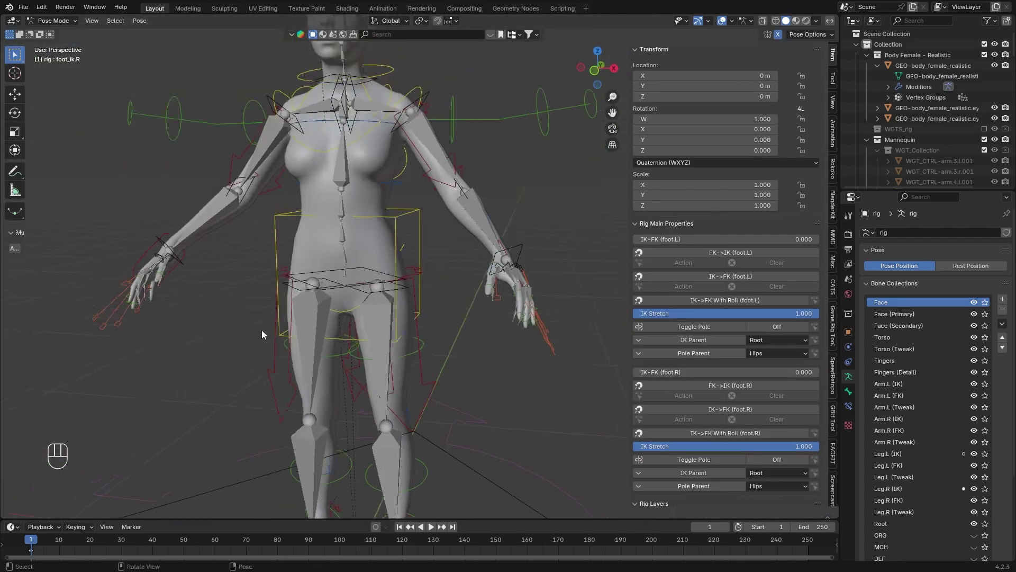
pyautogui.click(61, 28)
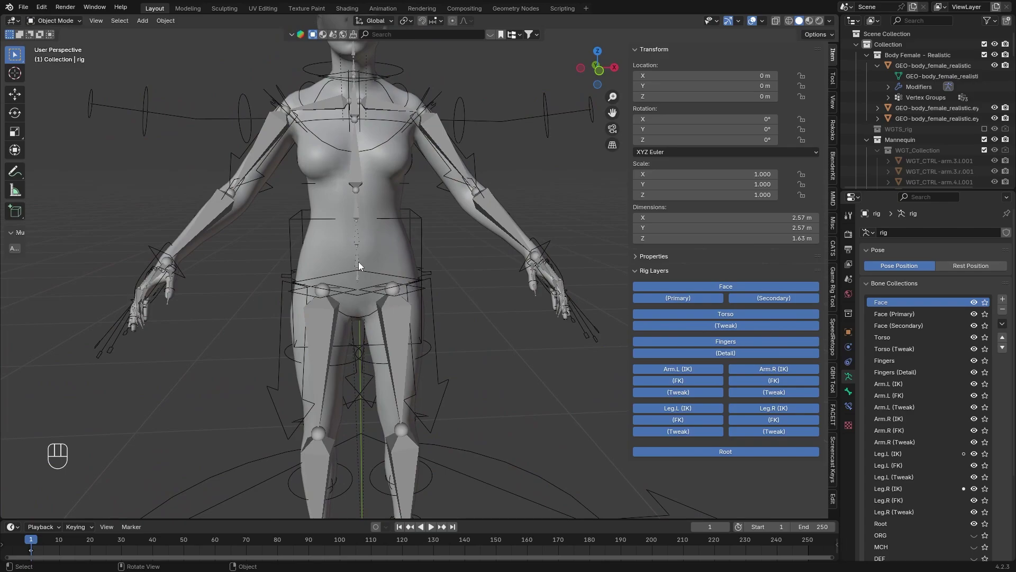
# Step: Select UE5_Manny_TWEAK in Pose Mode and enable the Joint Tweak and Fingers Tweak controls
pyautogui.click(544, 116)
pyautogui.press('h')
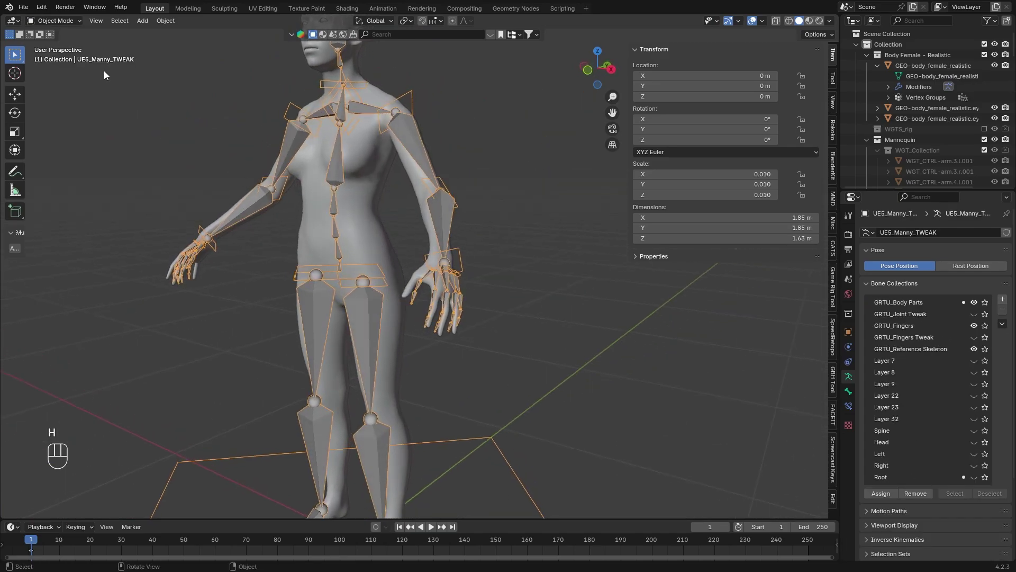
pyautogui.moveTo(67, 23); pyautogui.dragTo(197, 137)
pyautogui.click(354, 362)
pyautogui.click(750, 191)
pyautogui.click(753, 178)
# Step: Move the leg tweak joints along Y in side view so they sit inside the legs
pyautogui.click(363, 439)
pyautogui.click(364, 483)
pyautogui.click(293, 501)
pyautogui.press('g')
pyautogui.press('y')
pyautogui.click(449, 436)
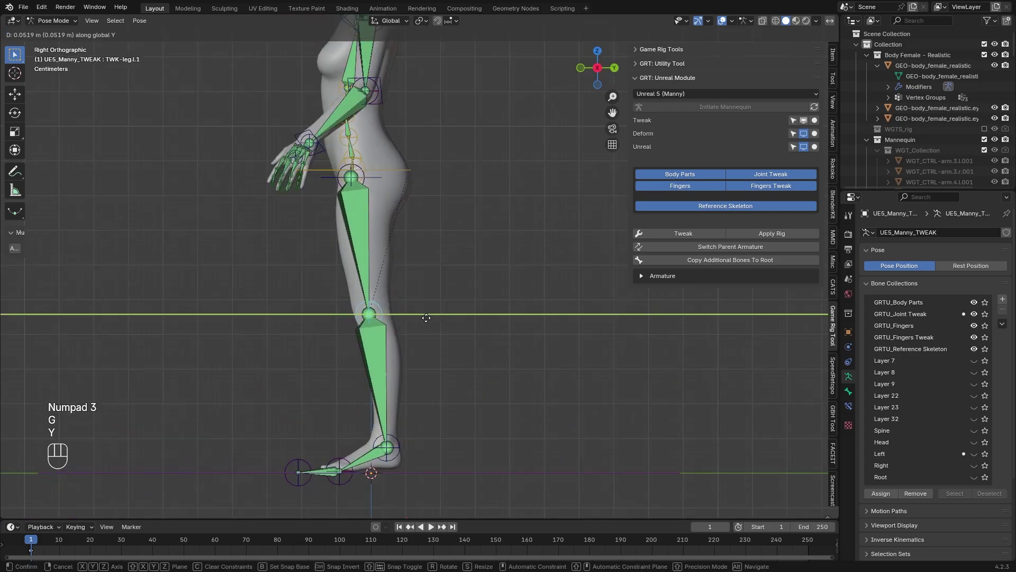
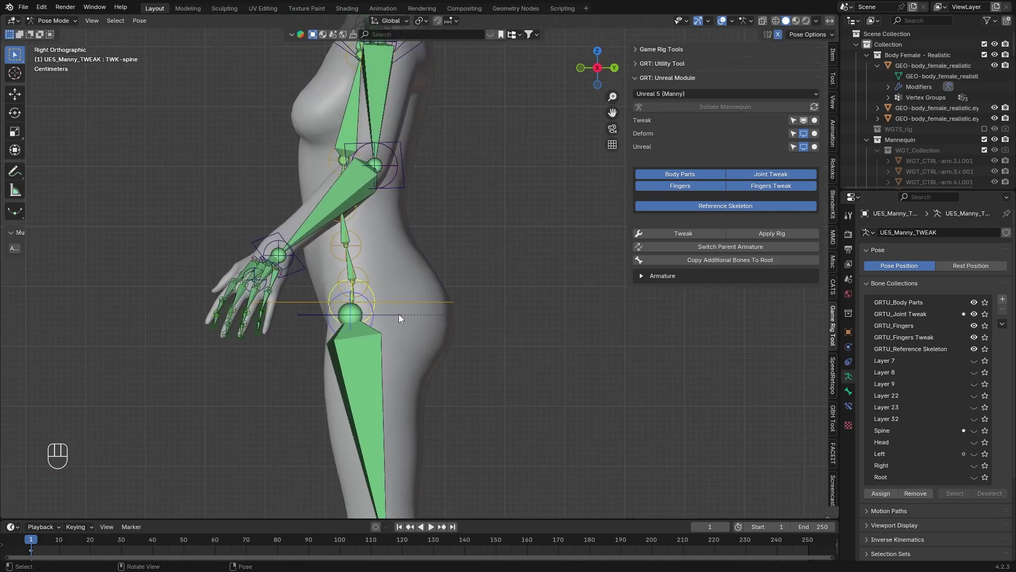
# Step: Adjust the hip and spine tweak joints along Y, checking from an angled view
pyautogui.press('g')
pyautogui.press('y')
pyautogui.press('g')
pyautogui.press('ctrl+z')
pyautogui.moveTo(413, 305); pyautogui.dragTo(418, 309)
pyautogui.press('g')
pyautogui.press('y')
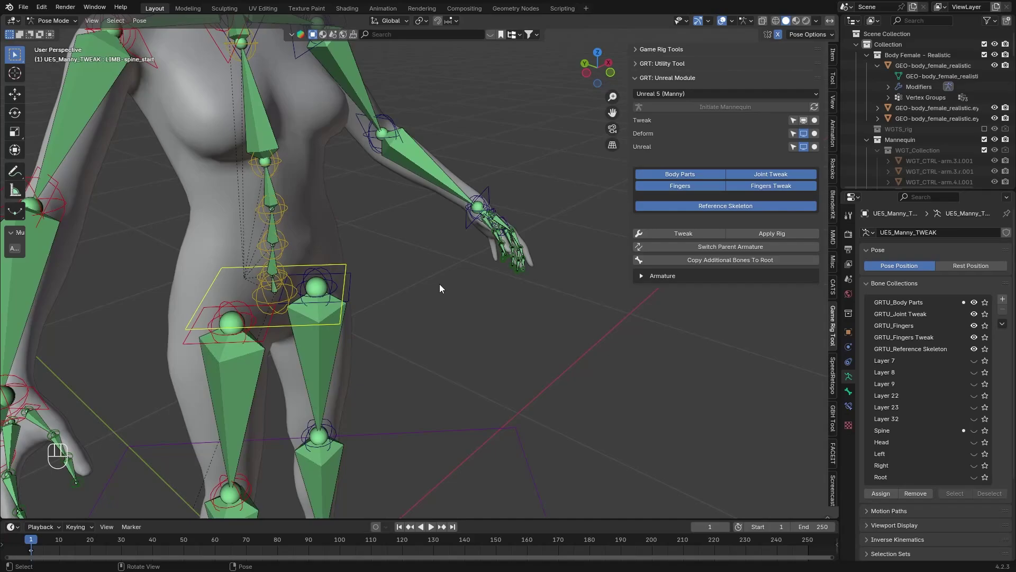
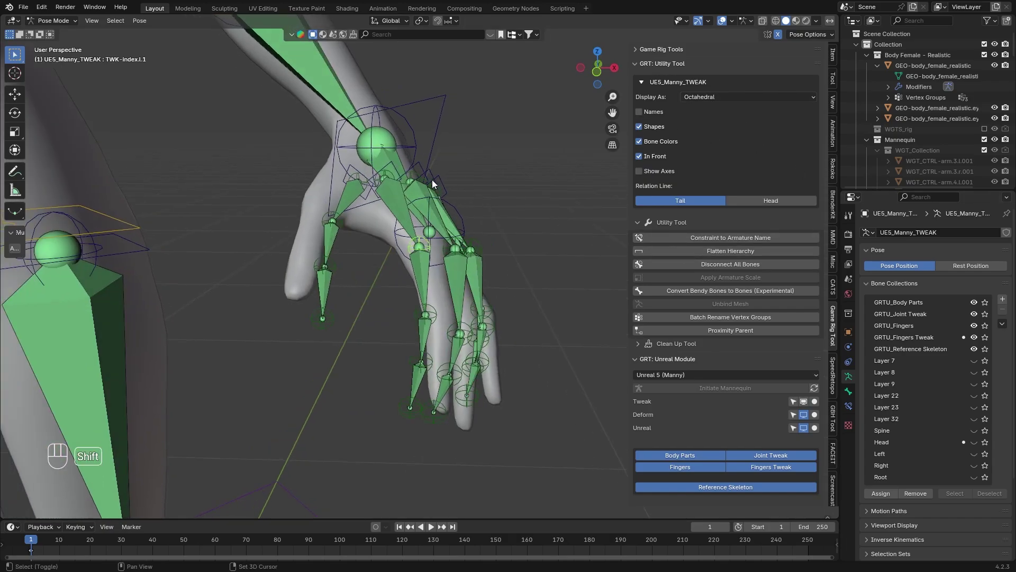
# Step: Show the bone axes via the GRT panel and orbit in close on the hand and finger bones
pyautogui.click(654, 173)
pyautogui.middleClick(353, 207)
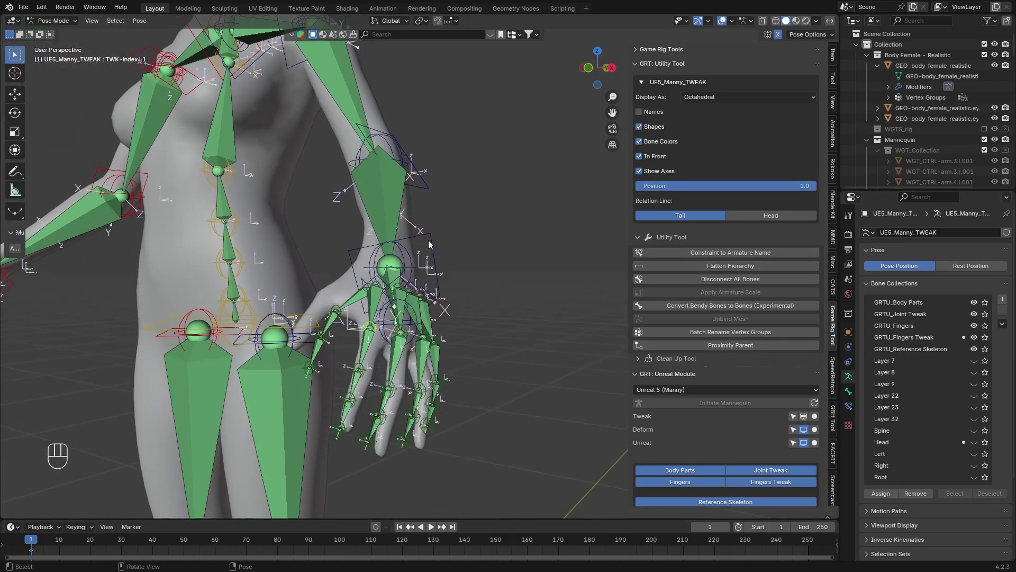
pyautogui.middleClick(442, 244)
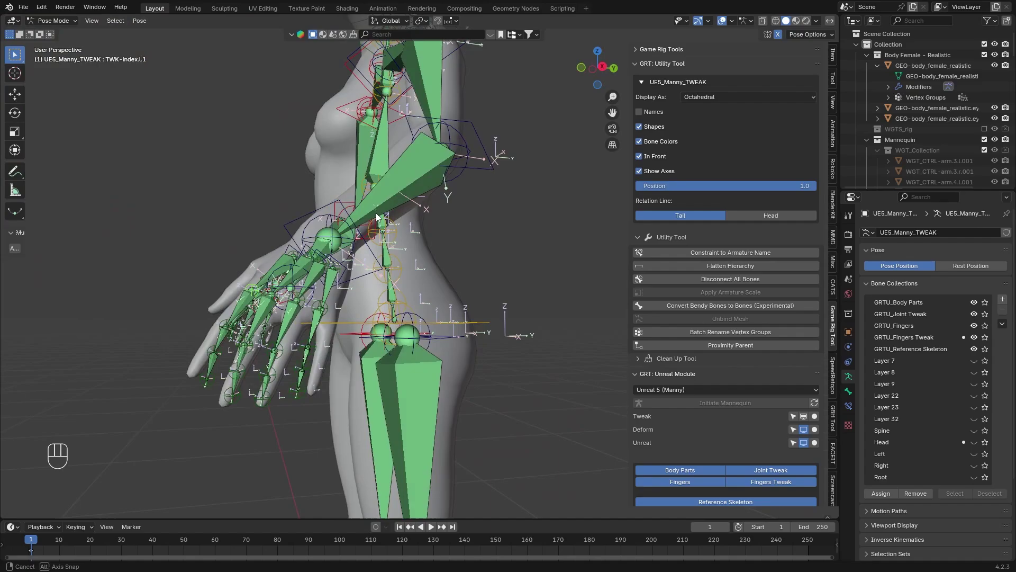
pyautogui.middleClick(465, 277)
pyautogui.middleClick(442, 255)
pyautogui.moveTo(411, 271); pyautogui.dragTo(470, 316)
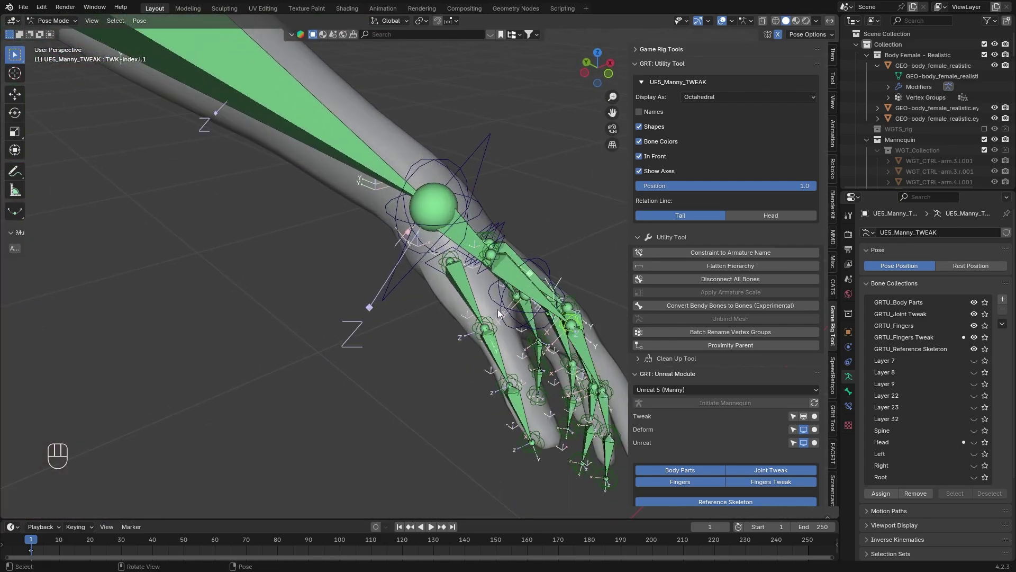
# Step: Select the thumb and finger tweak bones and adjust their positions with axis-constrained grab moves
pyautogui.click(477, 300)
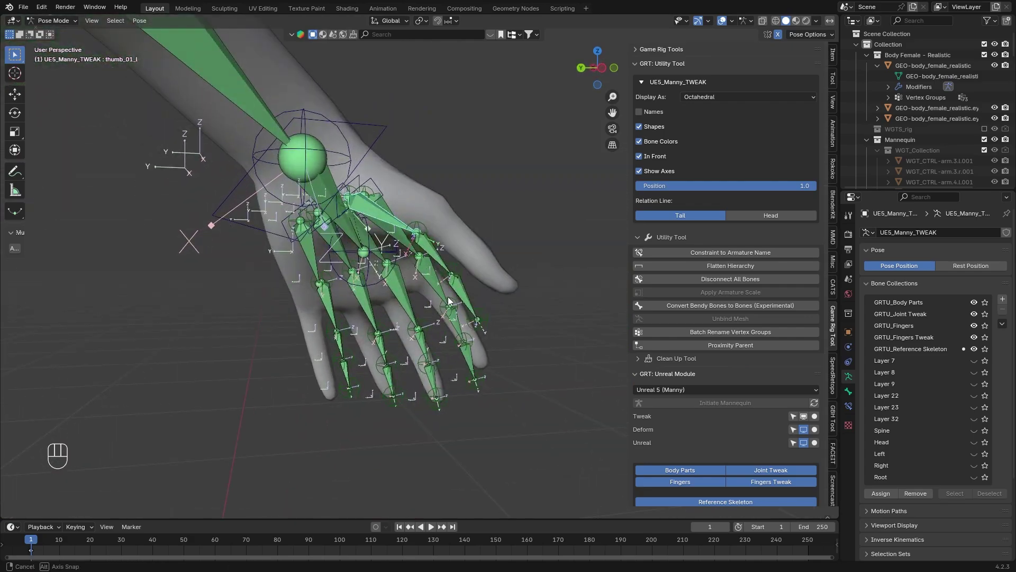
pyautogui.press('g')
pyautogui.click(452, 250)
pyautogui.press('g')
pyautogui.press('z')
pyautogui.press('x')
pyautogui.press('y')
pyautogui.press('g')
pyautogui.click(429, 234)
pyautogui.press('g')
pyautogui.middleClick(330, 349)
pyautogui.press('g')
pyautogui.click(311, 309)
pyautogui.press('g')
pyautogui.click(281, 202)
pyautogui.press('g')
pyautogui.doubleClick(293, 211)
pyautogui.press('g')
pyautogui.press('g')
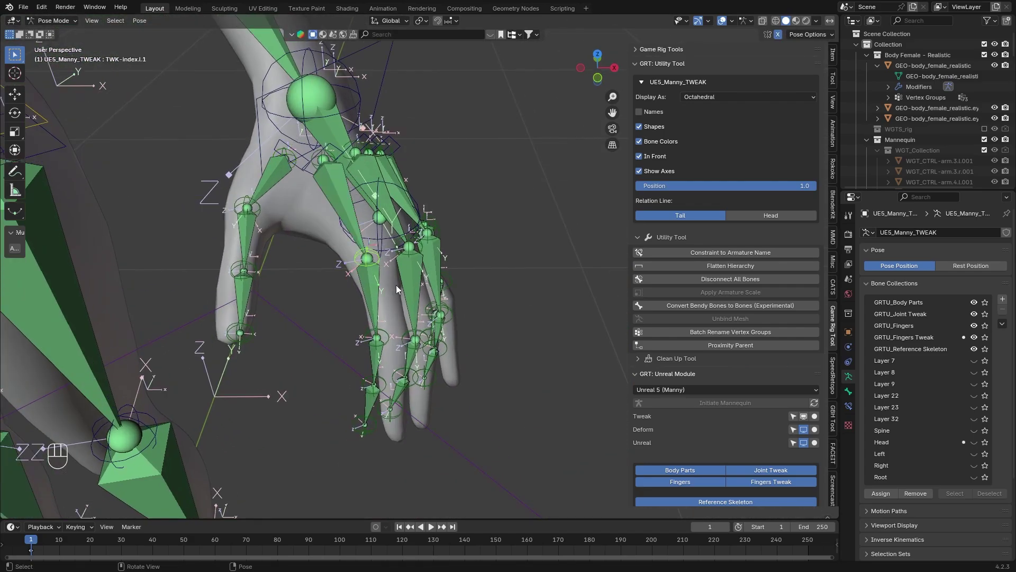
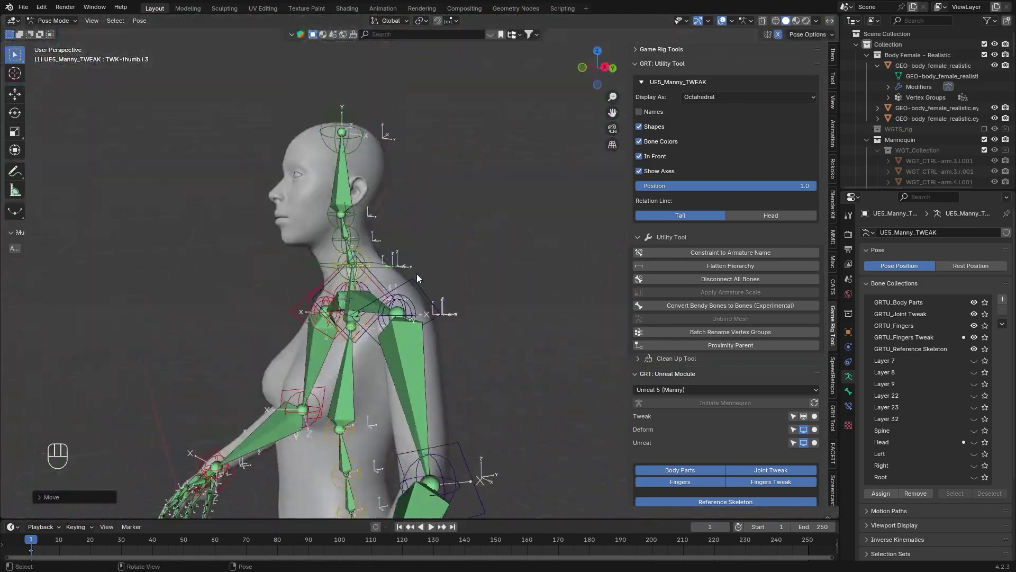
# Step: Move the neck tweak bone along Z so its joint sits inside the neck
pyautogui.click(480, 238)
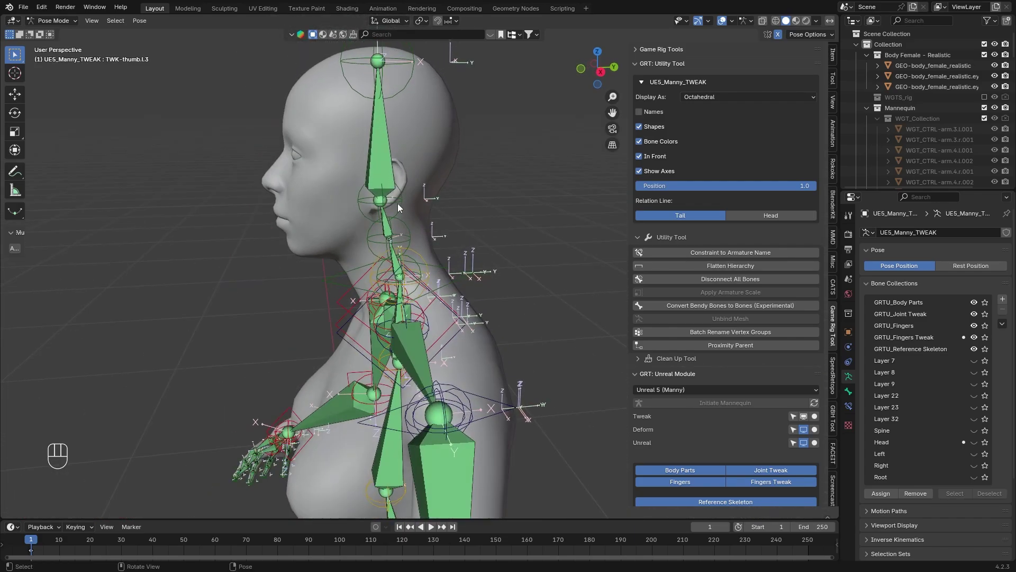
pyautogui.press('g')
pyautogui.press('z')
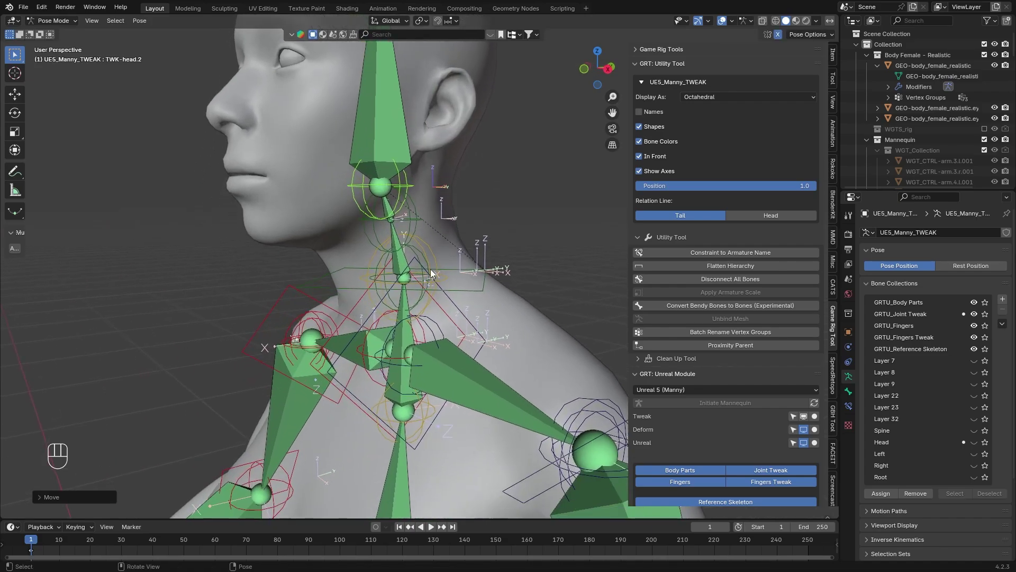
pyautogui.click(427, 259)
pyautogui.press('g')
pyautogui.click(445, 255)
pyautogui.click(442, 251)
pyautogui.click(419, 268)
pyautogui.click(436, 241)
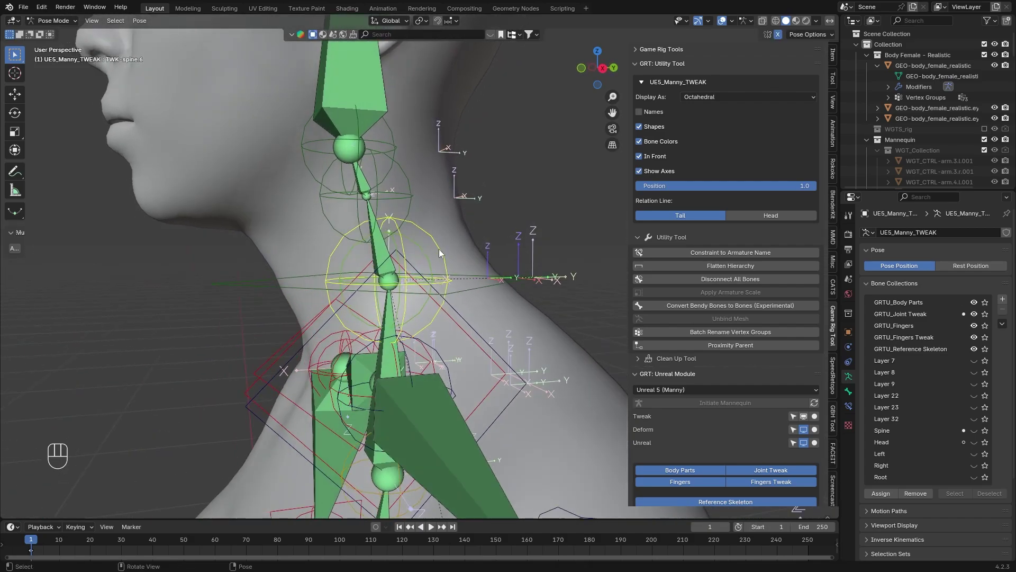
pyautogui.press('g')
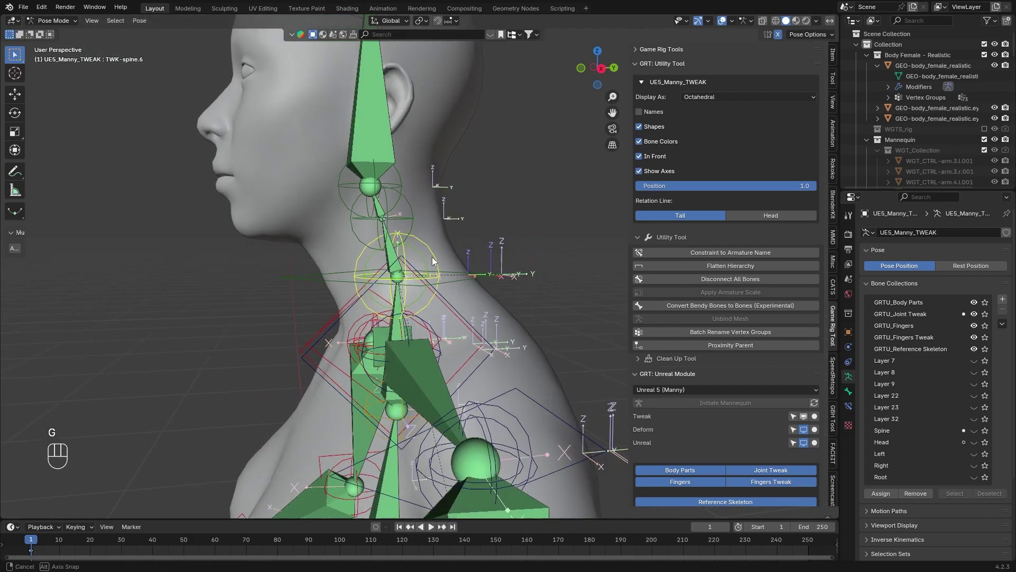
pyautogui.press('g')
pyautogui.press('z')
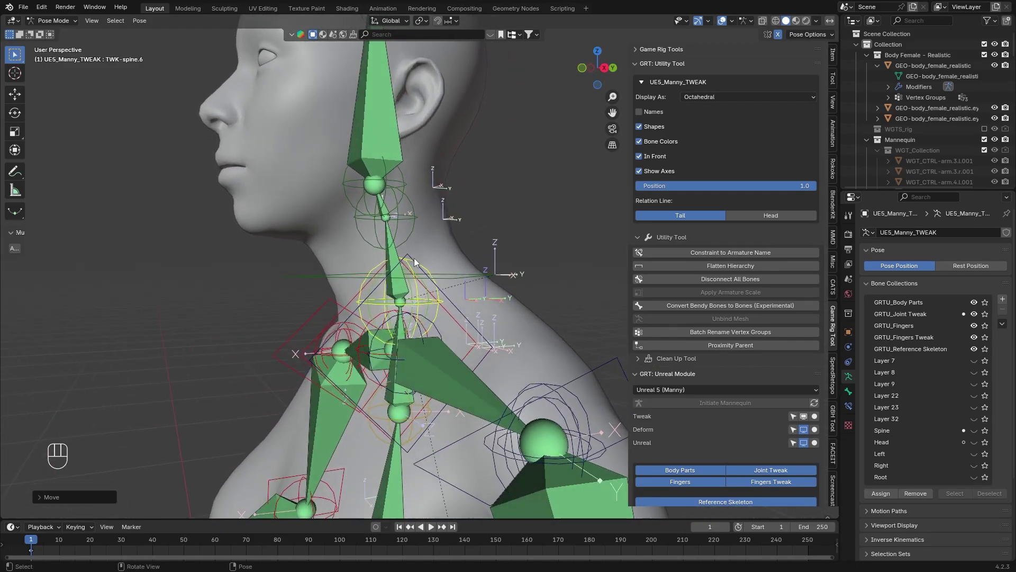
pyautogui.press('g')
pyautogui.press('z')
# Step: Move the lower head tweak bone along Z into the neck in side view, then return to Object Mode
pyautogui.click(403, 274)
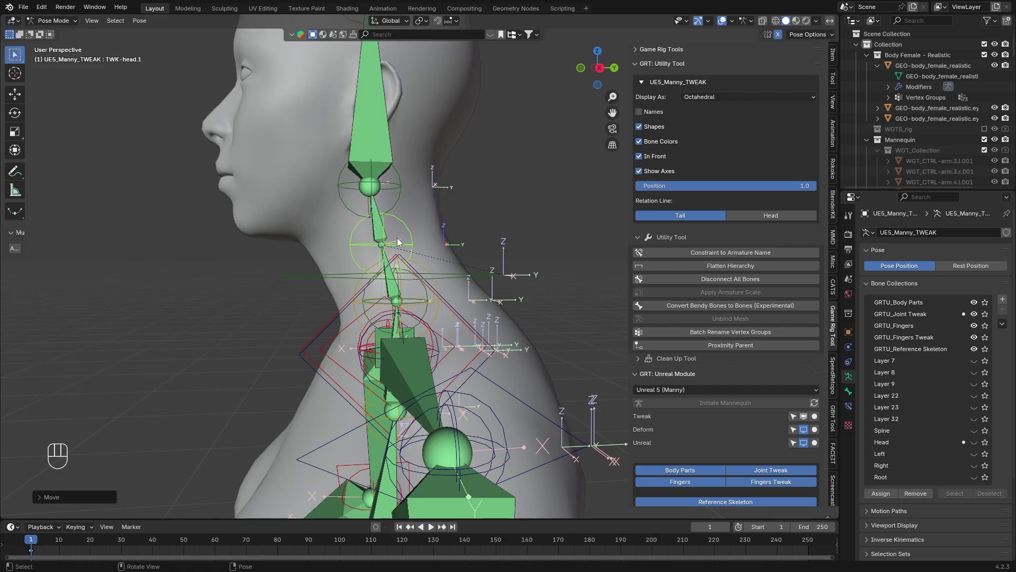
pyautogui.press('g')
pyautogui.press('z')
pyautogui.click(401, 248)
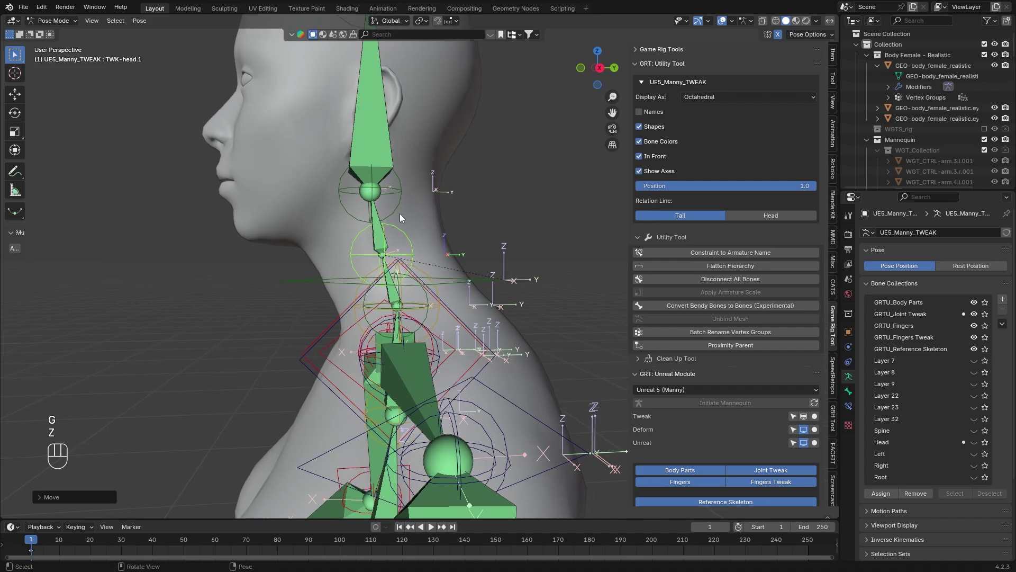
pyautogui.press('KP_3')
pyautogui.middleClick(420, 240)
pyautogui.moveTo(427, 227); pyautogui.dragTo(430, 253)
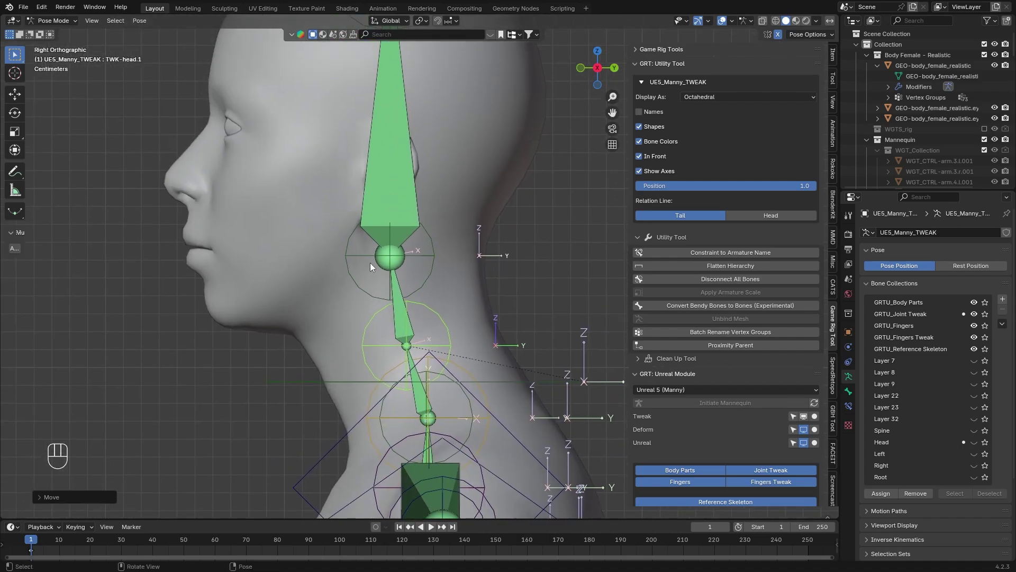
pyautogui.press('g')
pyautogui.press('z')
pyautogui.moveTo(398, 245); pyautogui.dragTo(359, 273)
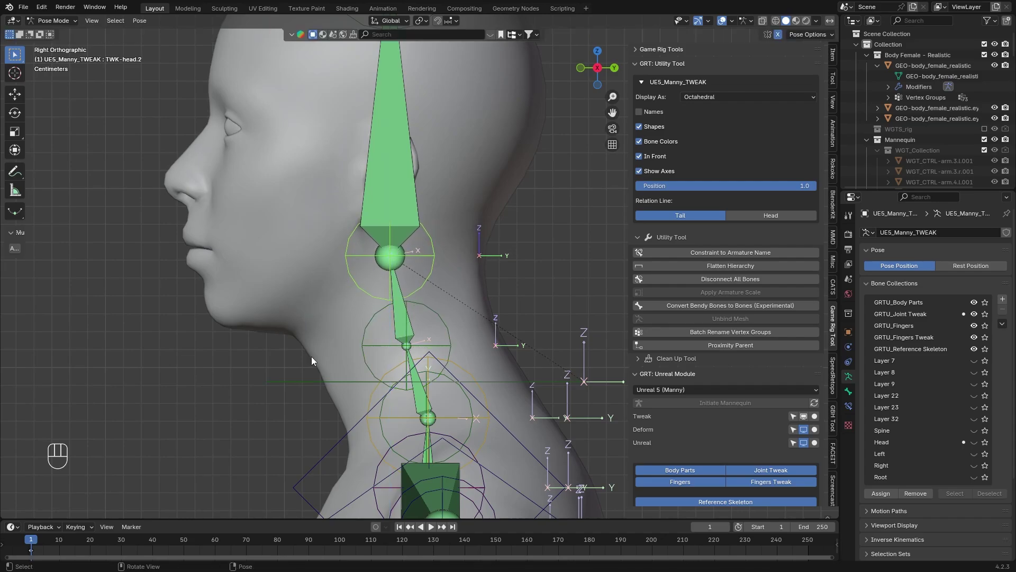
pyautogui.moveTo(315, 360); pyautogui.dragTo(418, 334)
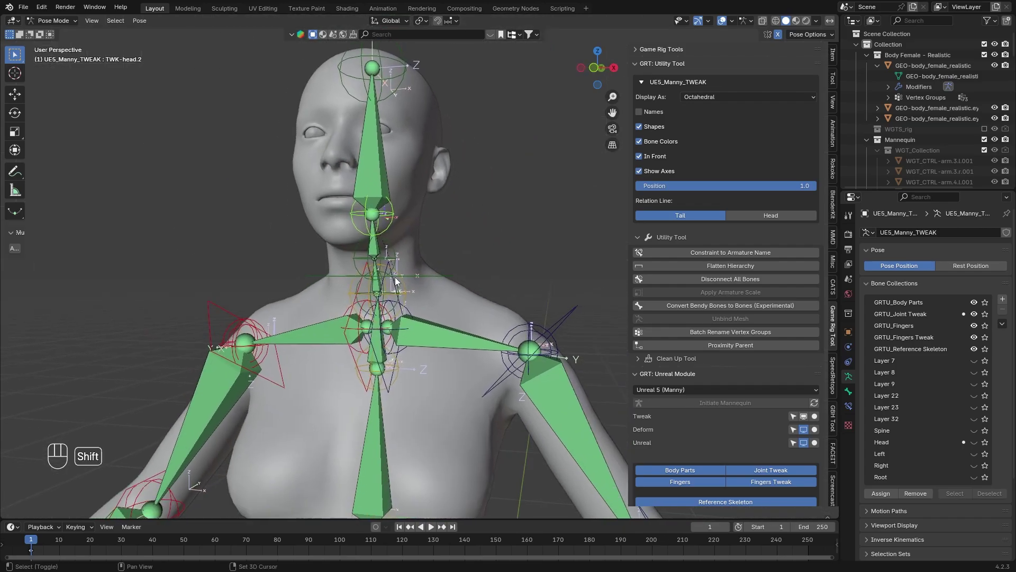
pyautogui.click(61, 31)
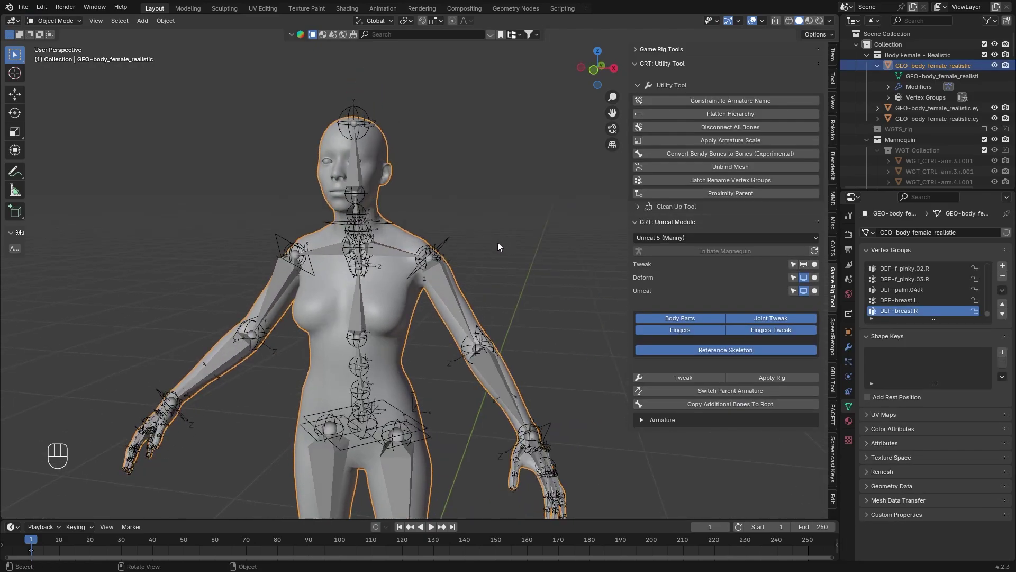
# Step: Remove the old Armature modifier from the female body mesh in Modifier Properties
pyautogui.click(852, 352)
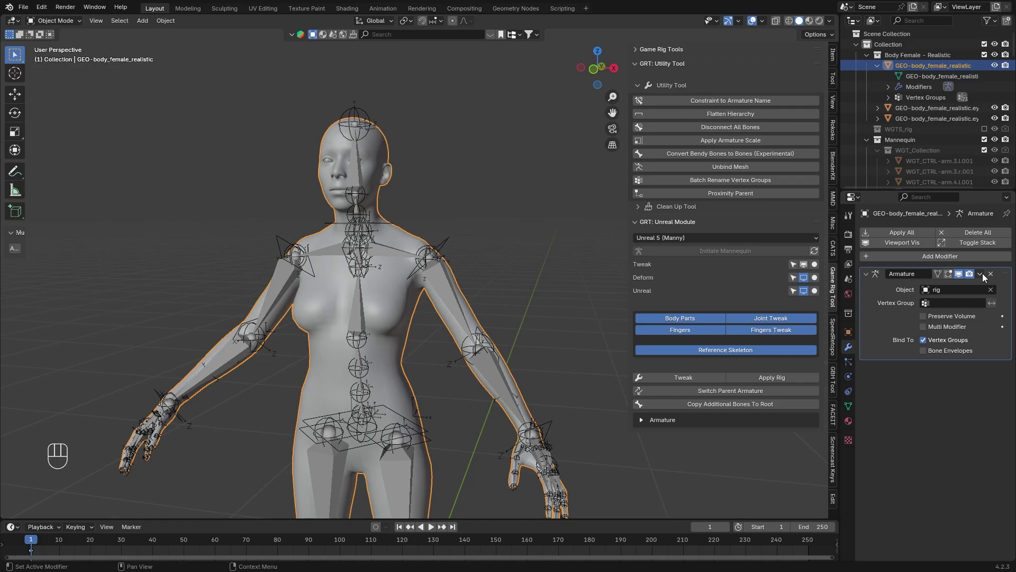
pyautogui.moveTo(985, 279); pyautogui.dragTo(924, 291)
pyautogui.moveTo(413, 143); pyautogui.dragTo(443, 222)
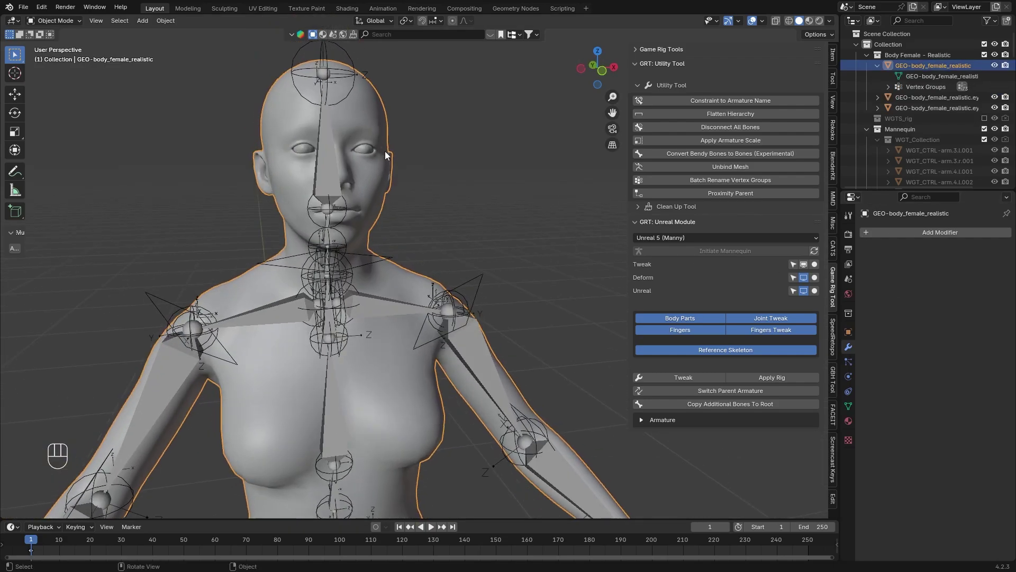
pyautogui.click(373, 152)
# Step: Select the leftover metarig and rig objects in the Outliner and delete them with X
pyautogui.moveTo(983, 274); pyautogui.dragTo(902, 285)
pyautogui.click(343, 209)
pyautogui.click(342, 210)
pyautogui.click(961, 287)
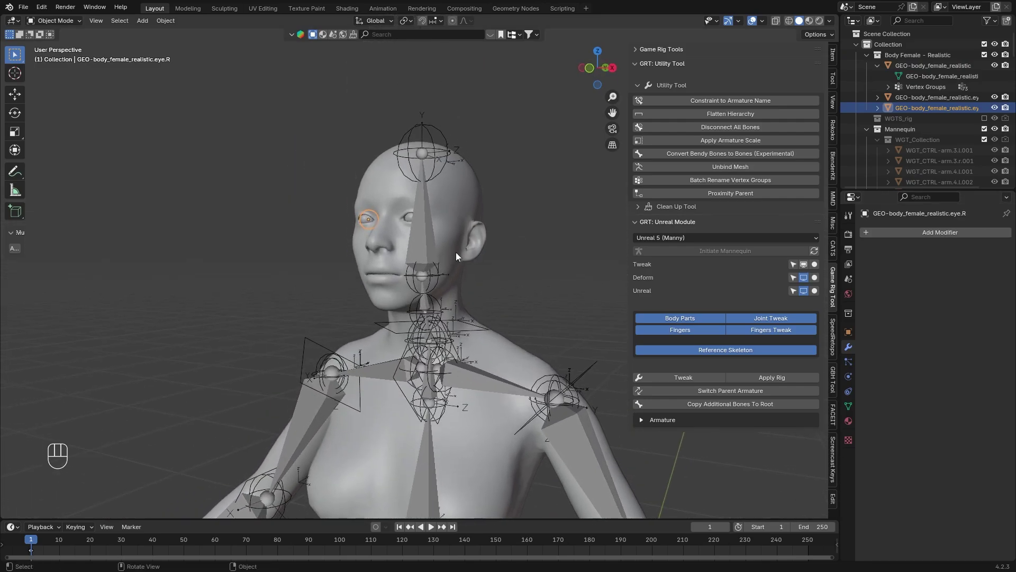
pyautogui.click(464, 201)
pyautogui.rightClick(470, 202)
pyautogui.click(530, 261)
pyautogui.click(996, 140)
pyautogui.click(998, 152)
pyautogui.click(885, 150)
pyautogui.press('x')
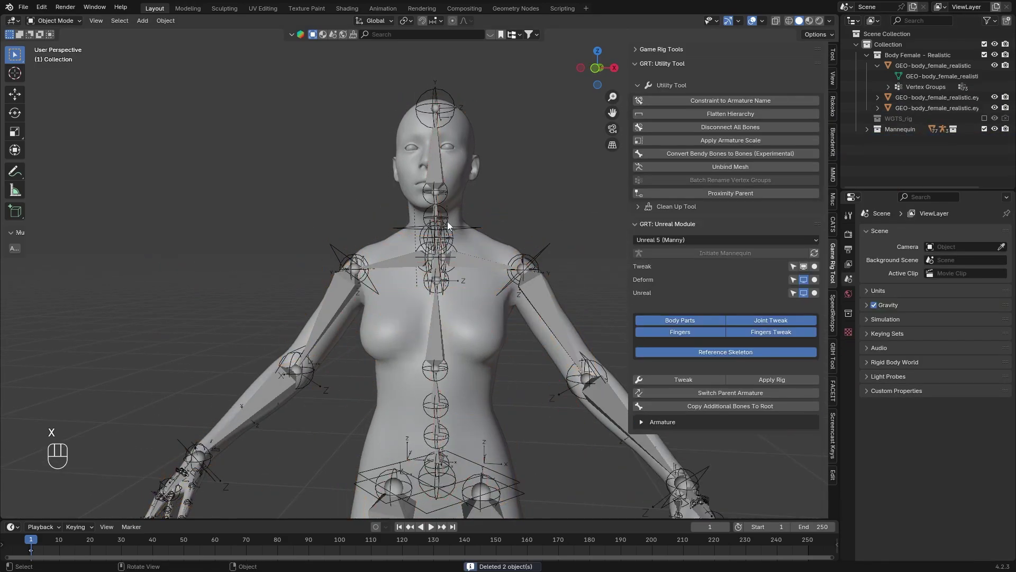
# Step: Expand scene Units and read the transforms of the body, eye.R and UE5_Manny_TWEAK (rig scale 0.01)
pyautogui.moveTo(483, 263); pyautogui.dragTo(507, 213)
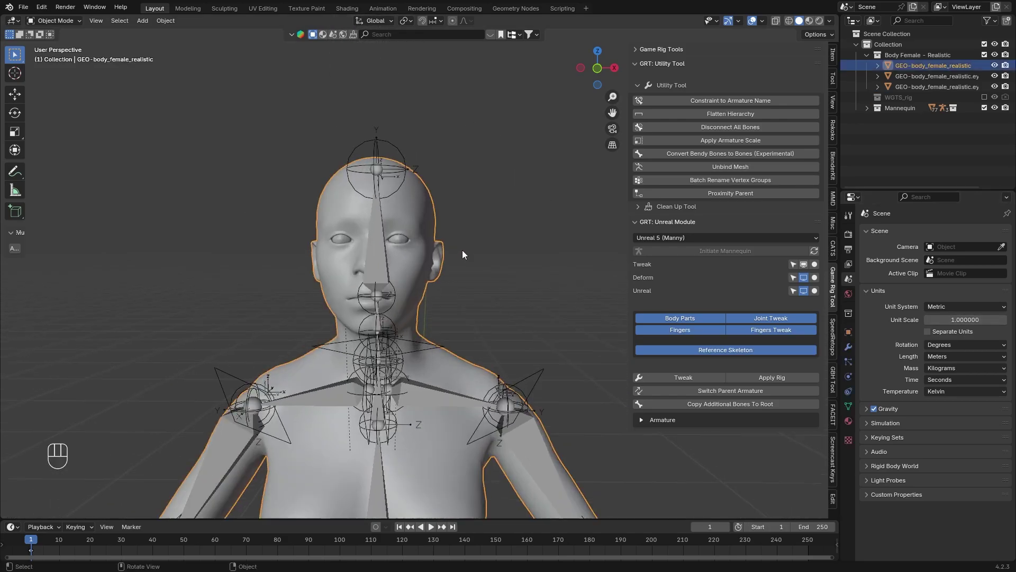
pyautogui.click(837, 61)
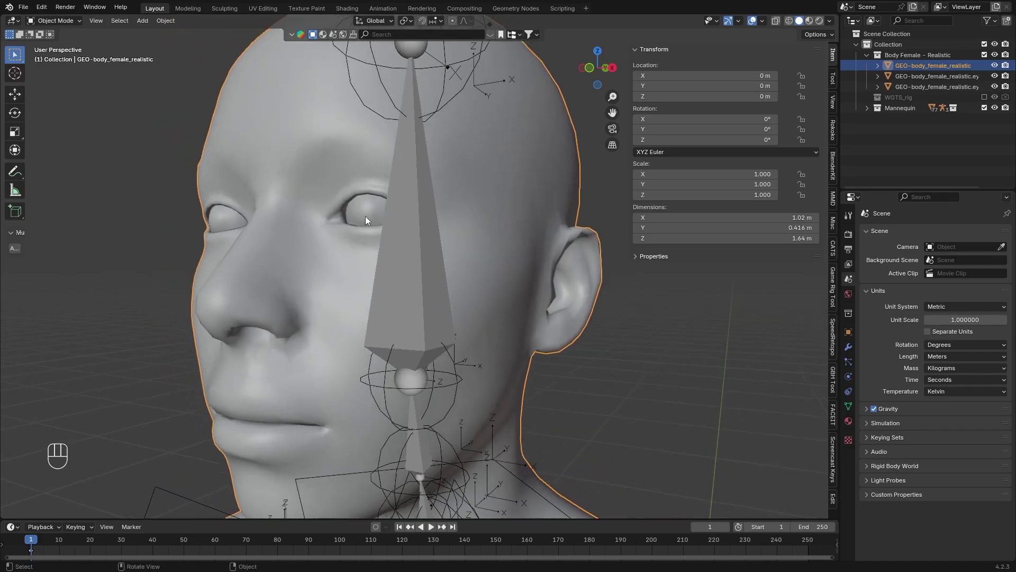
pyautogui.click(366, 217)
pyautogui.click(230, 222)
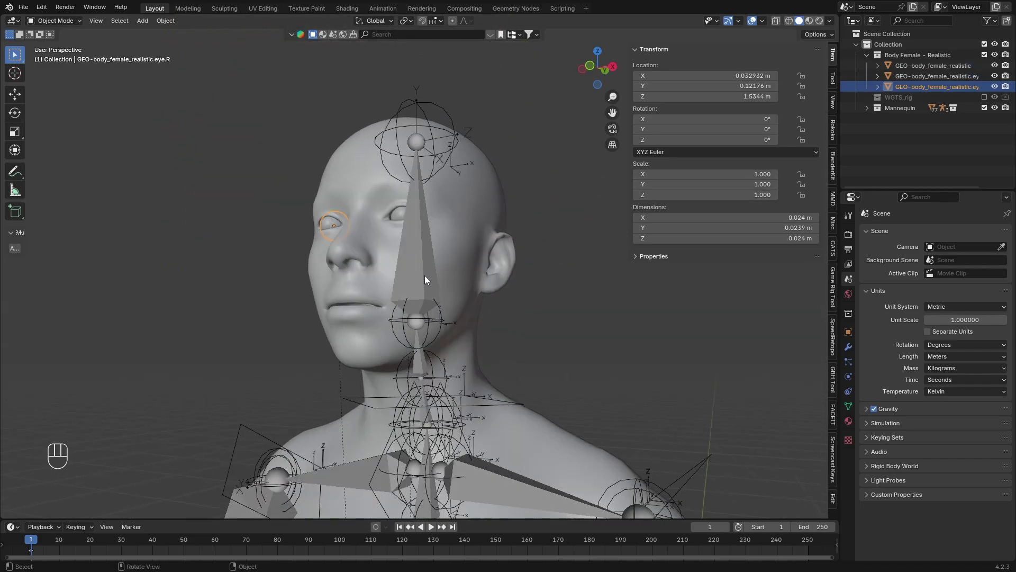
pyautogui.click(429, 279)
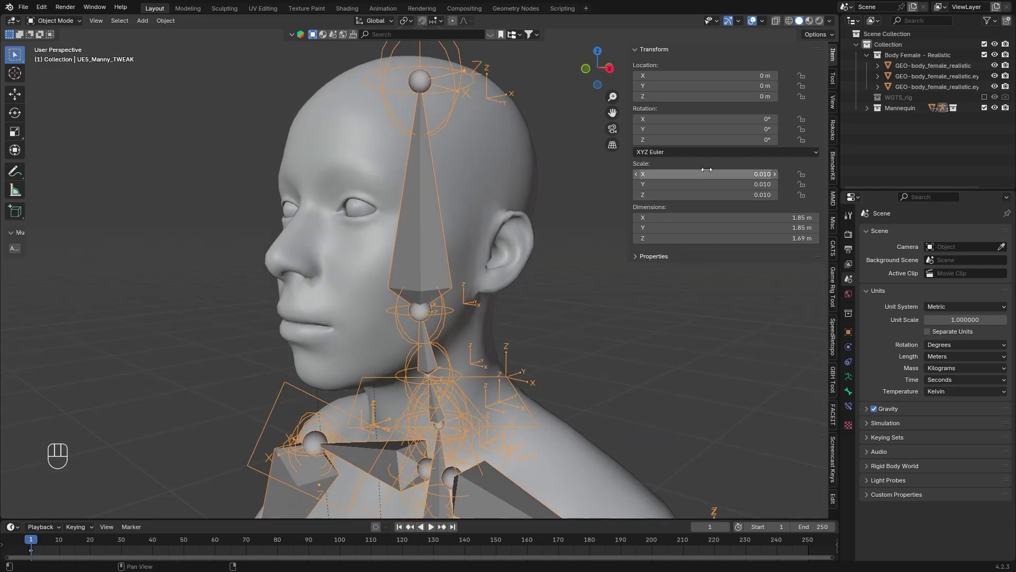
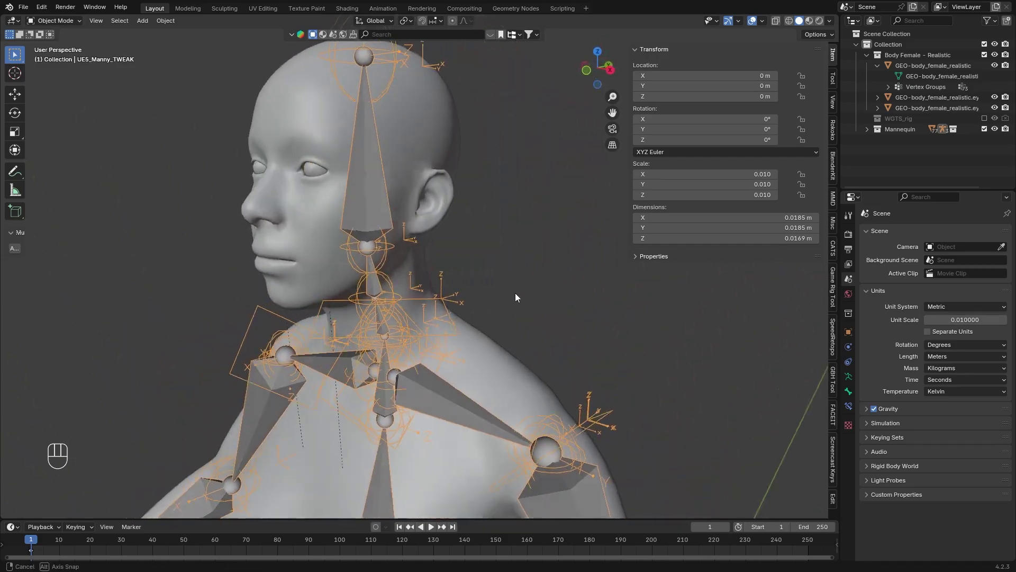
# Step: Select the body, add both eye meshes, then add UE5_Manny_TWEAK as the active object
pyautogui.click(590, 319)
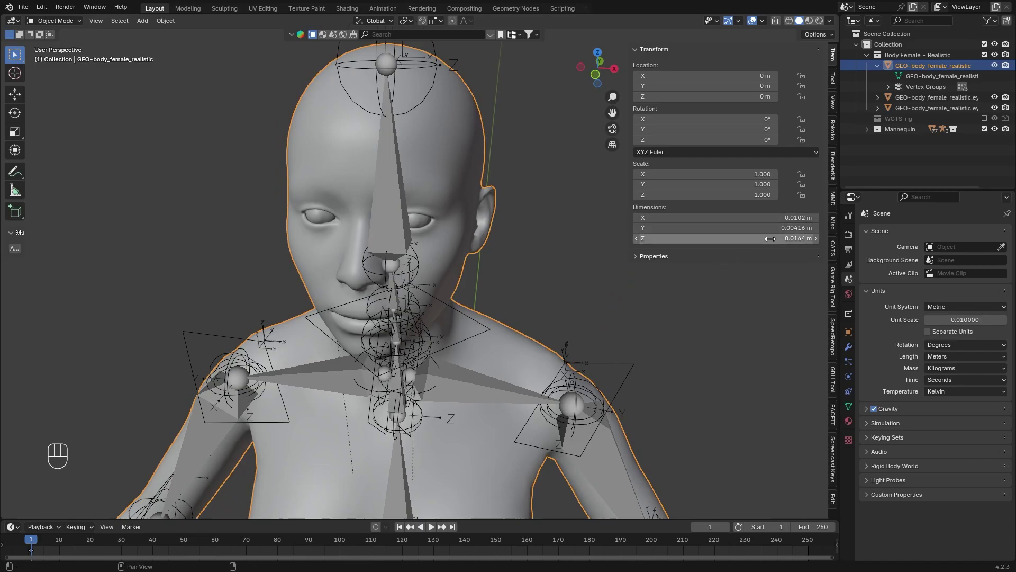
pyautogui.moveTo(579, 294); pyautogui.dragTo(520, 271)
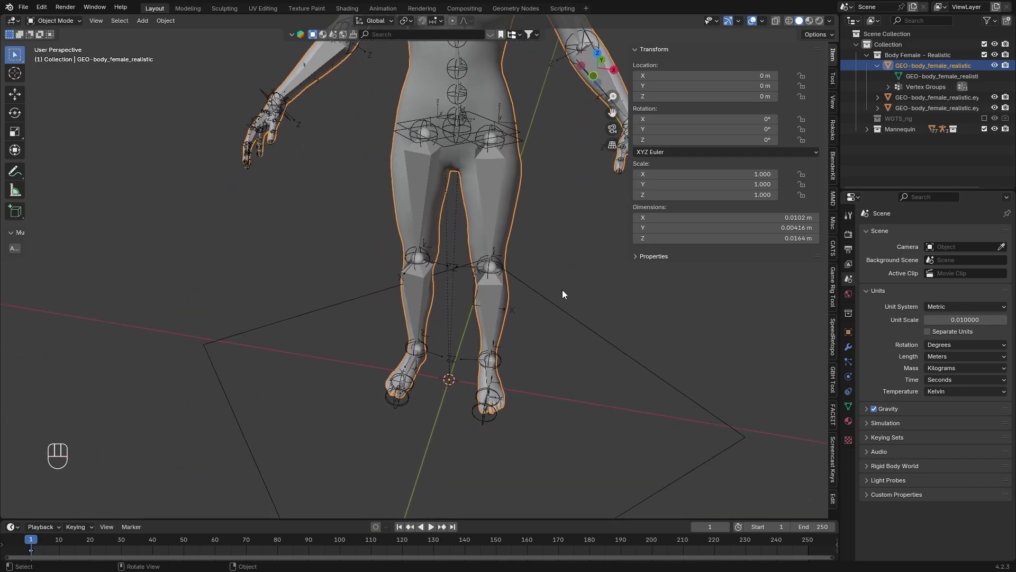
pyautogui.press('shift+s')
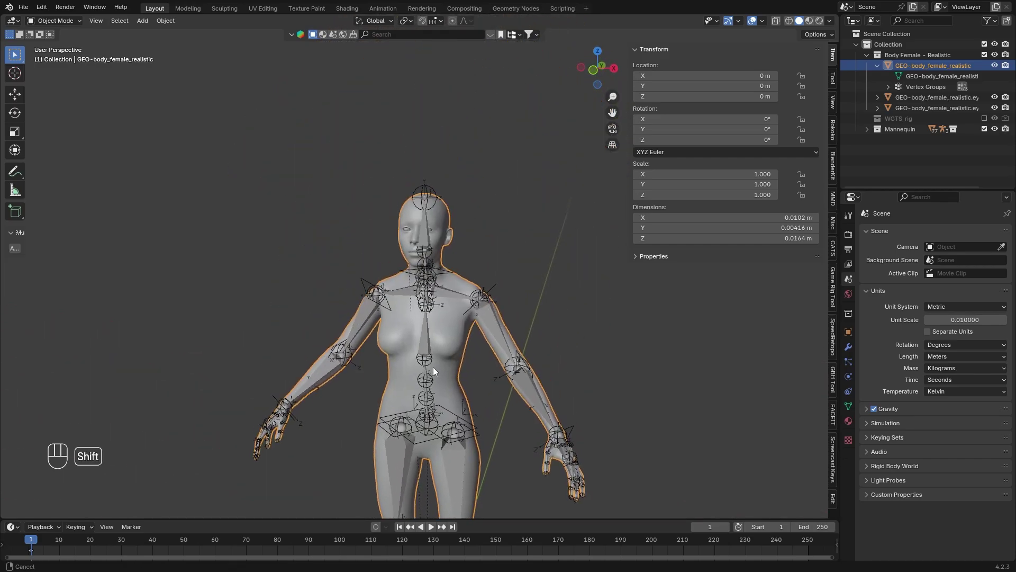
pyautogui.moveTo(409, 24); pyautogui.dragTo(436, 62)
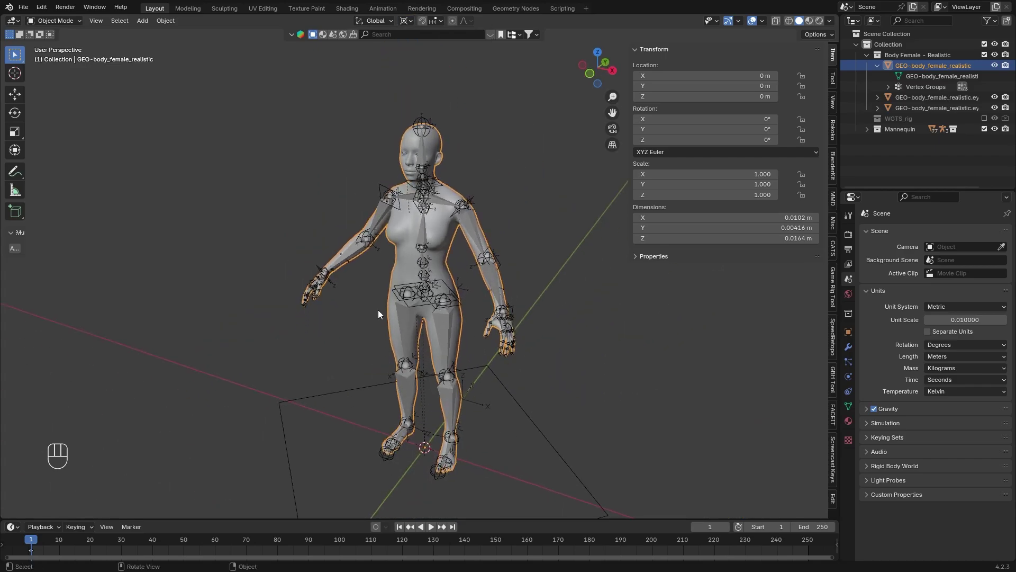
pyautogui.middleClick(437, 115)
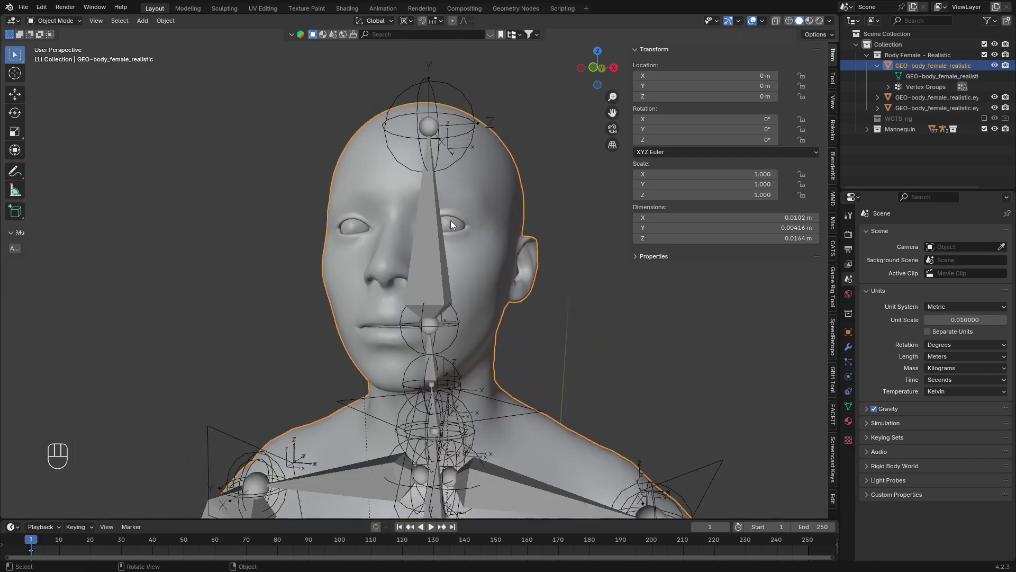
pyautogui.click(415, 223)
pyautogui.click(314, 226)
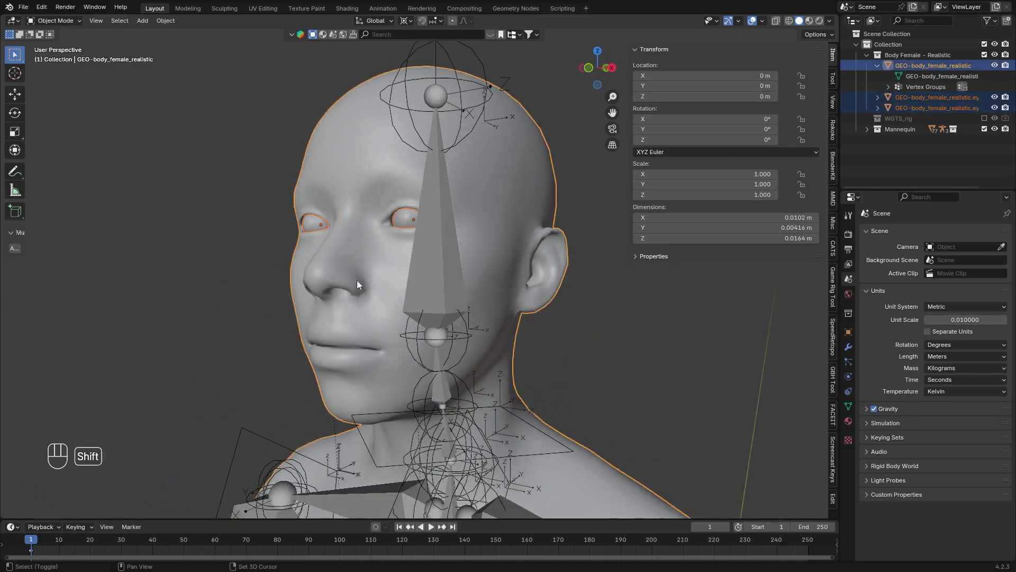
pyautogui.moveTo(467, 371); pyautogui.dragTo(452, 236)
pyautogui.click(410, 137)
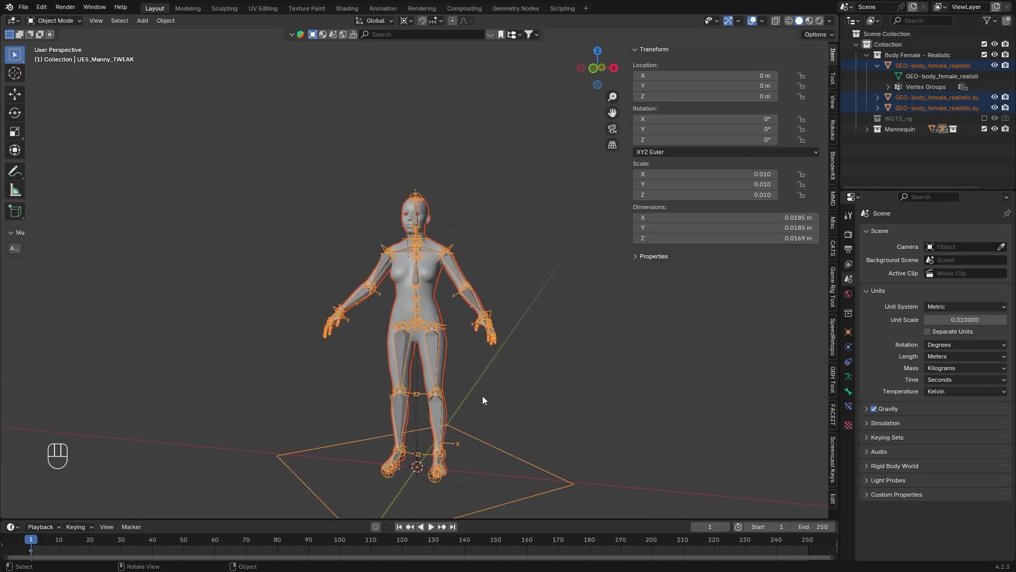
# Step: Scale the body, eyes and Manny rig by 100 and check the right eye afterwards
pyautogui.press('s')
pyautogui.press('KP_1')
pyautogui.press('KP_0')
pyautogui.press('KP_0')
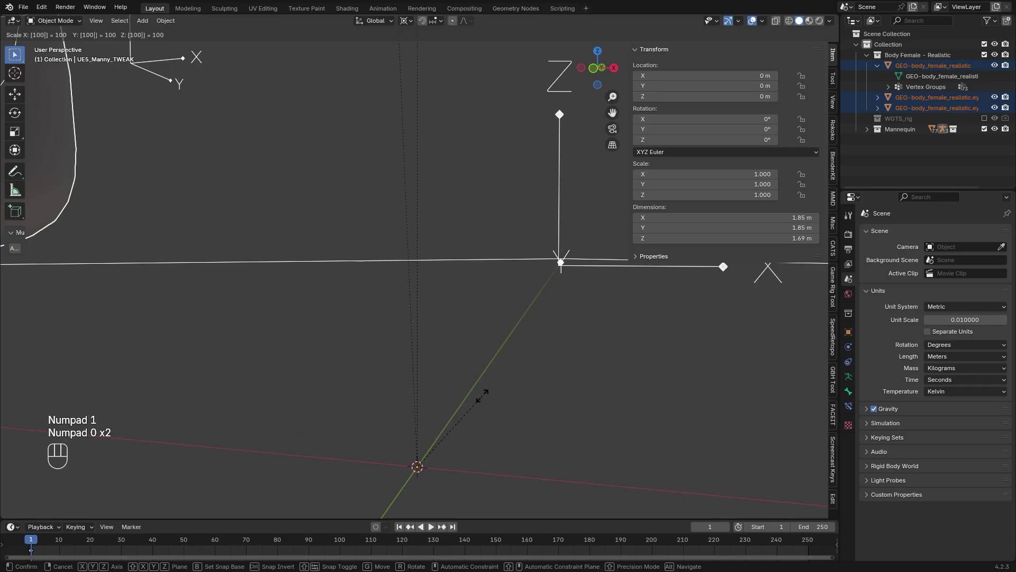
pyautogui.press('KP_Enter')
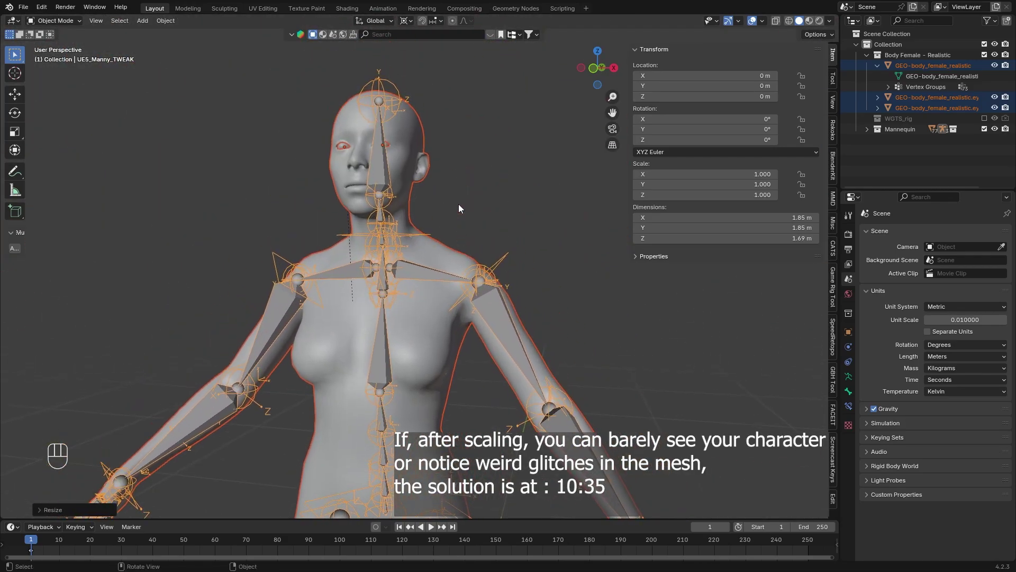
pyautogui.click(437, 211)
pyautogui.moveTo(464, 219); pyautogui.dragTo(438, 211)
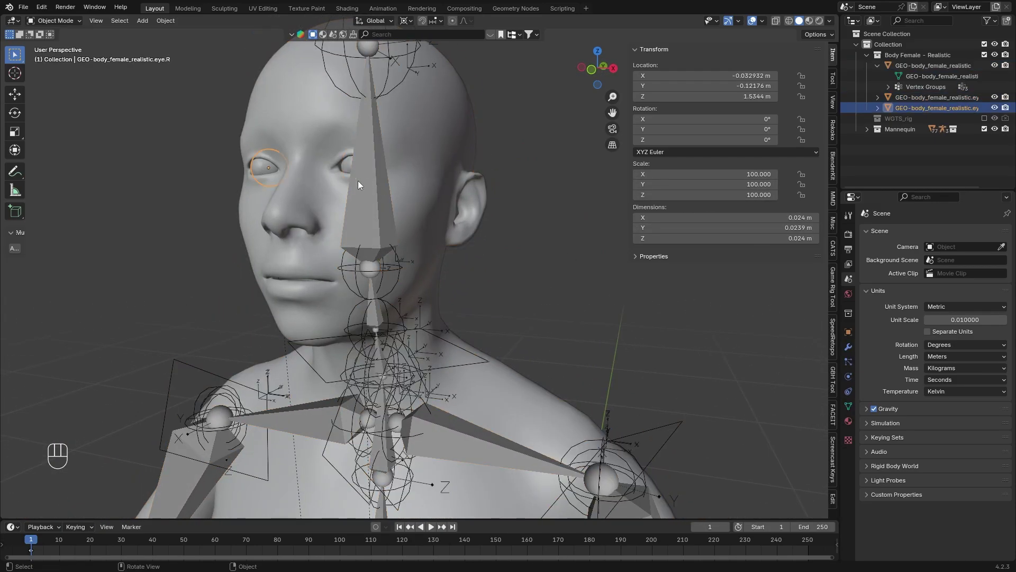
# Step: Apply scale on the rig, body and eyes so each reads 1.0, verifying the left eye
pyautogui.click(375, 197)
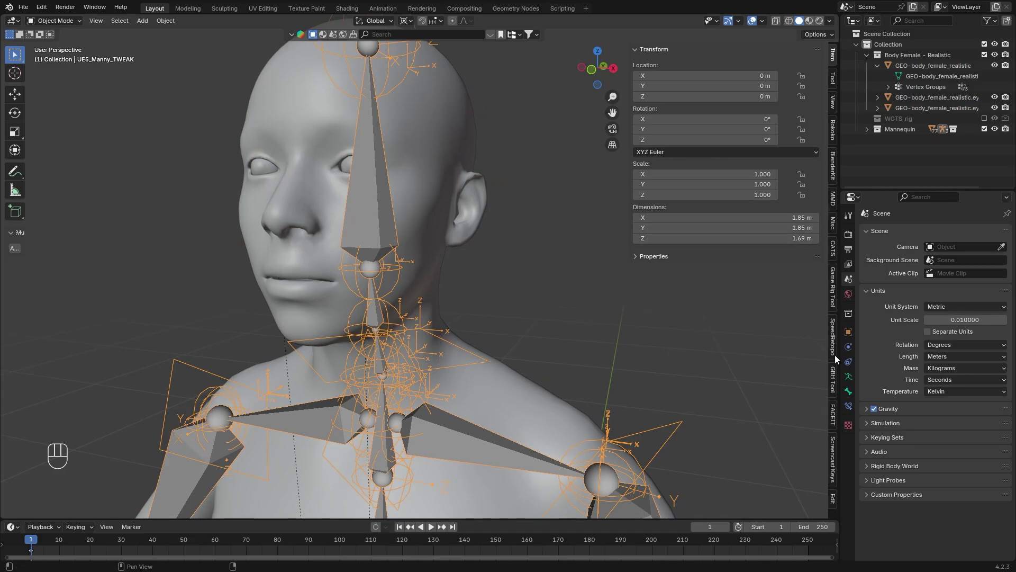
pyautogui.click(462, 224)
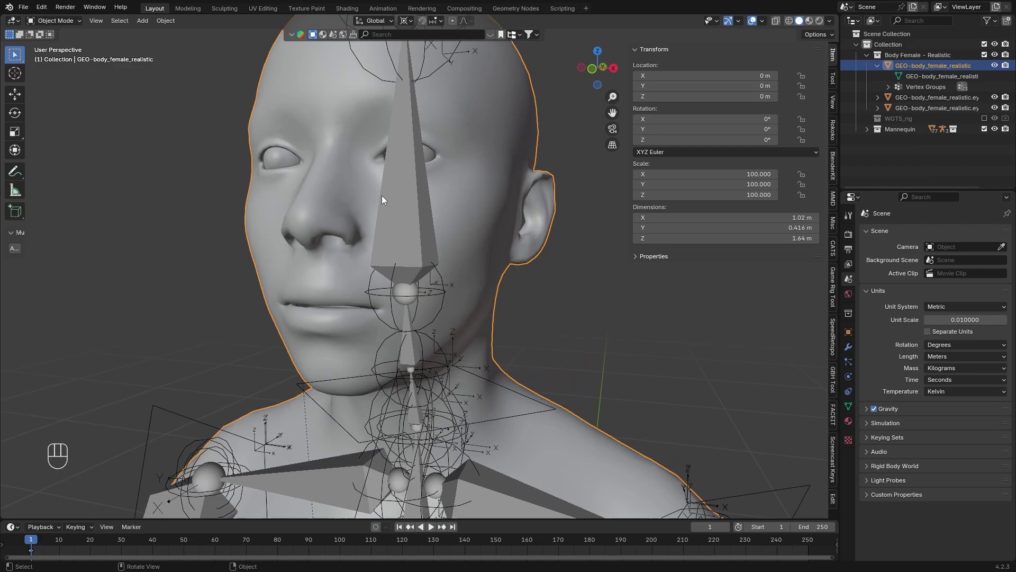
pyautogui.click(351, 165)
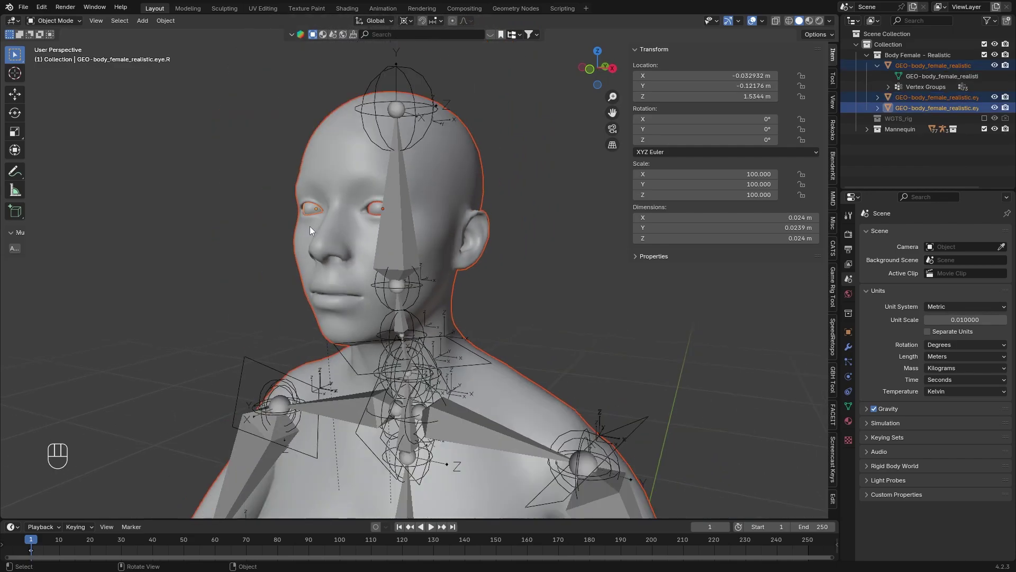
pyautogui.moveTo(172, 25); pyautogui.dragTo(367, 108)
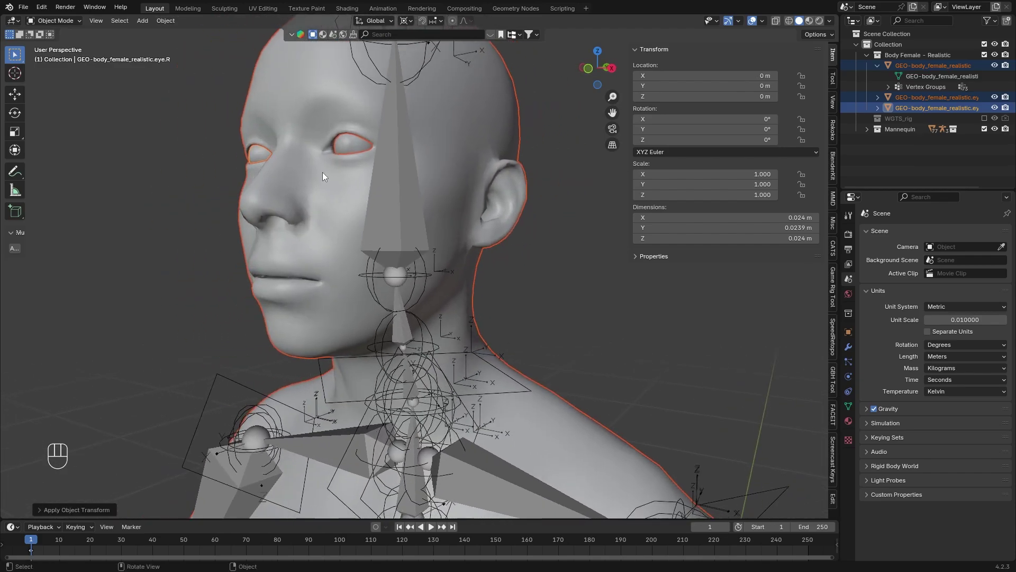
pyautogui.click(351, 144)
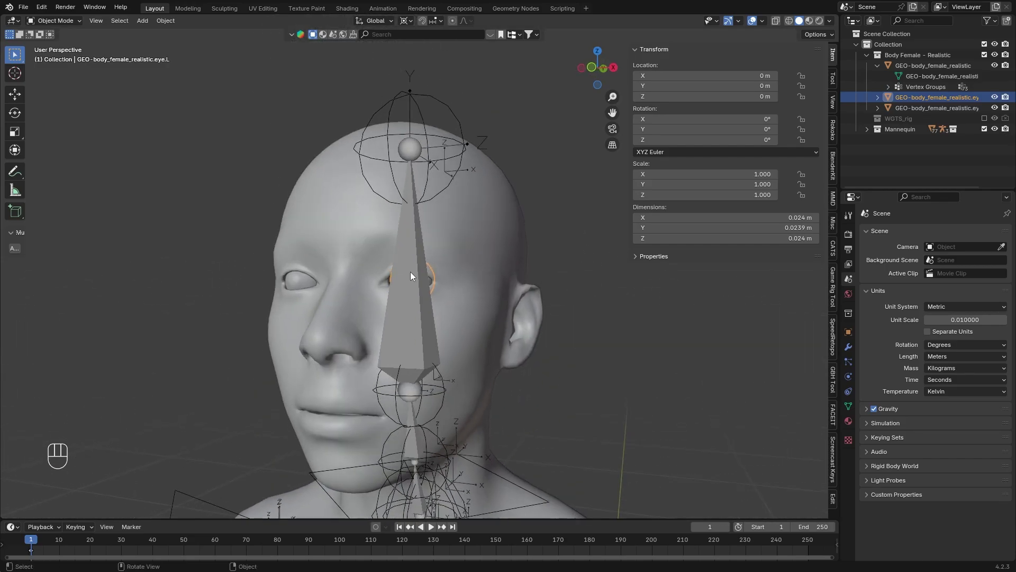
pyautogui.moveTo(299, 282); pyautogui.dragTo(363, 349)
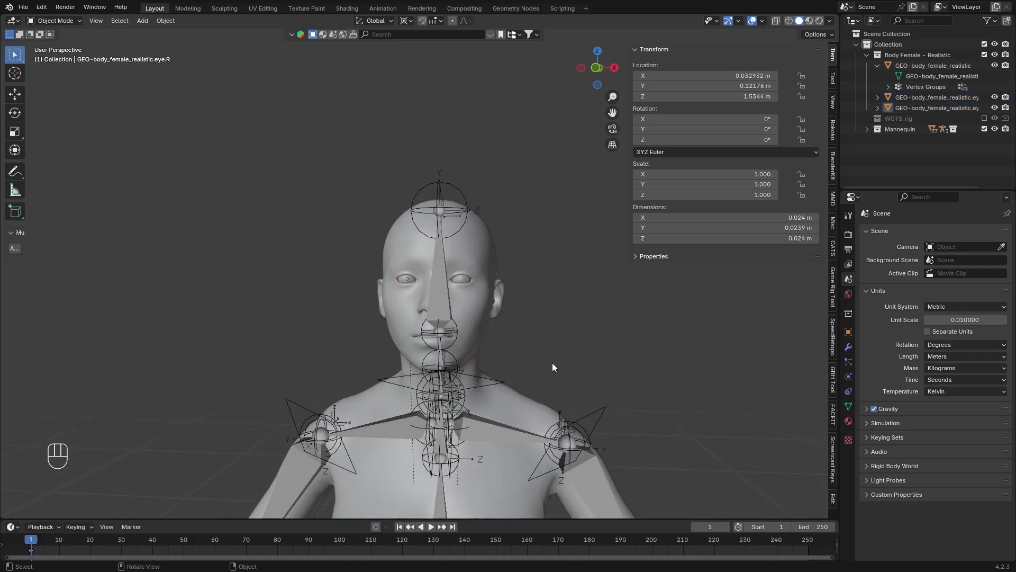
pyautogui.moveTo(534, 334); pyautogui.dragTo(499, 236)
# Step: Make the Manny deform rig active in the Game Rig Tool panel and bring up its layer visibility options
pyautogui.moveTo(515, 241); pyautogui.dragTo(505, 276)
pyautogui.middleClick(508, 267)
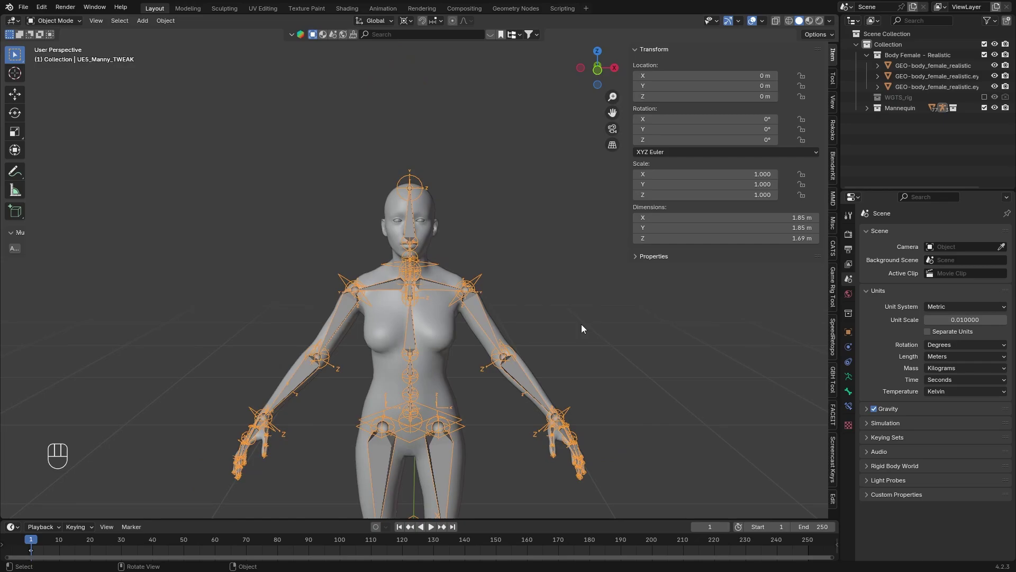
pyautogui.click(837, 289)
pyautogui.click(807, 362)
pyautogui.click(807, 378)
pyautogui.click(794, 365)
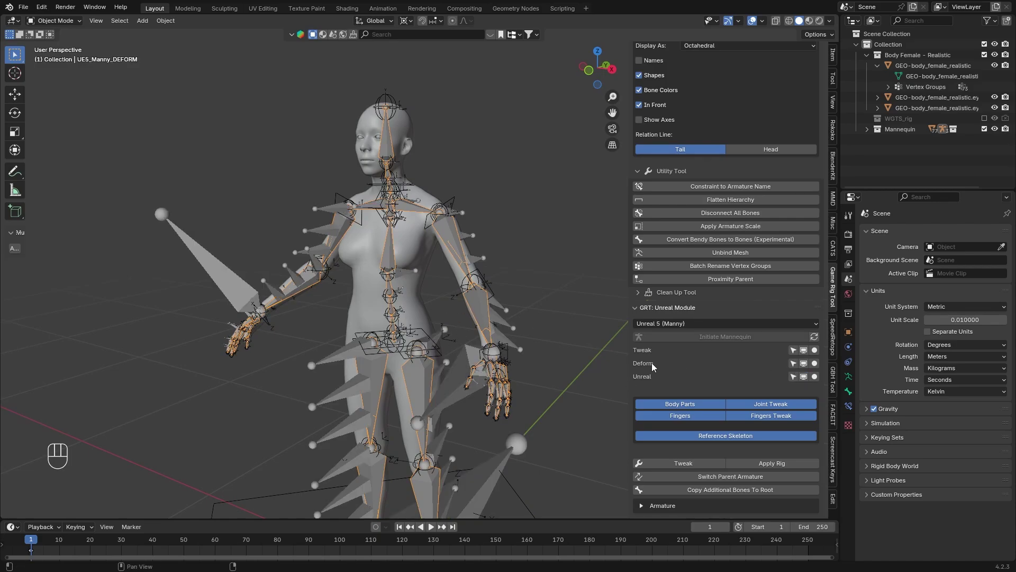
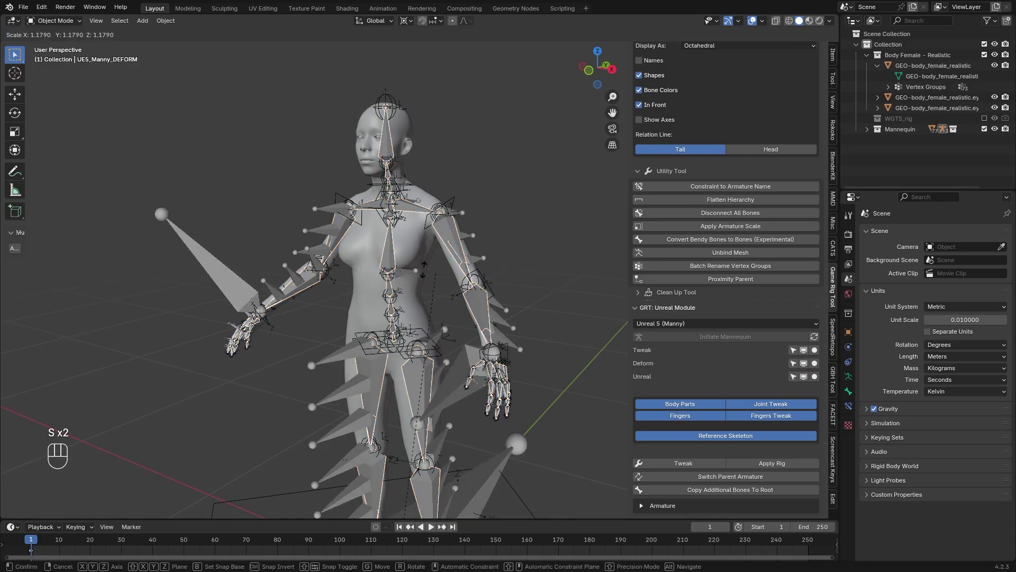
pyautogui.click(808, 367)
pyautogui.click(808, 378)
# Step: Turn on bone axes, hide the Tweak and Unreal layers so only Deform bones show, and restore the transform panel
pyautogui.moveTo(529, 322); pyautogui.dragTo(476, 259)
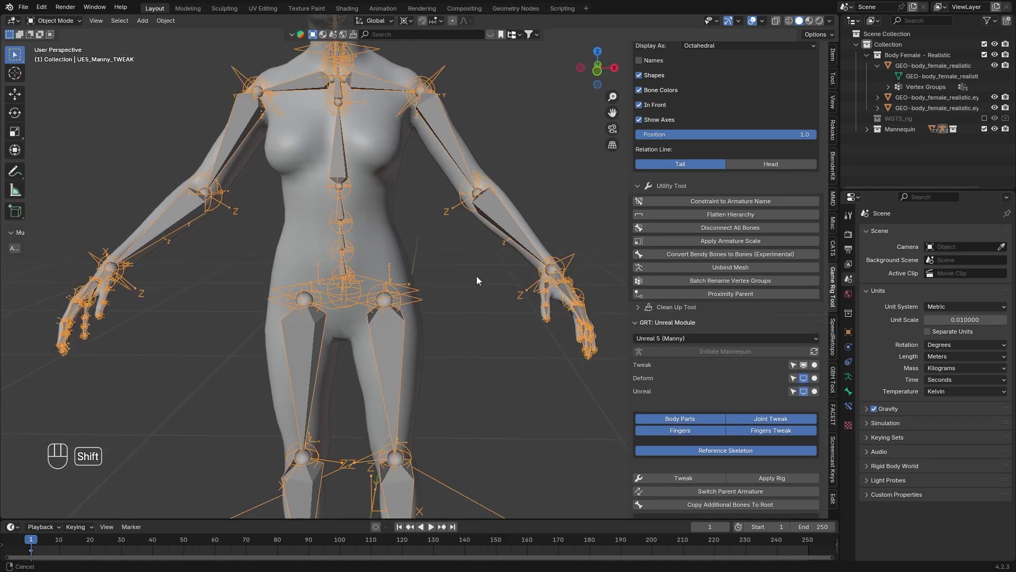
pyautogui.click(479, 277)
pyautogui.click(795, 365)
pyautogui.click(783, 463)
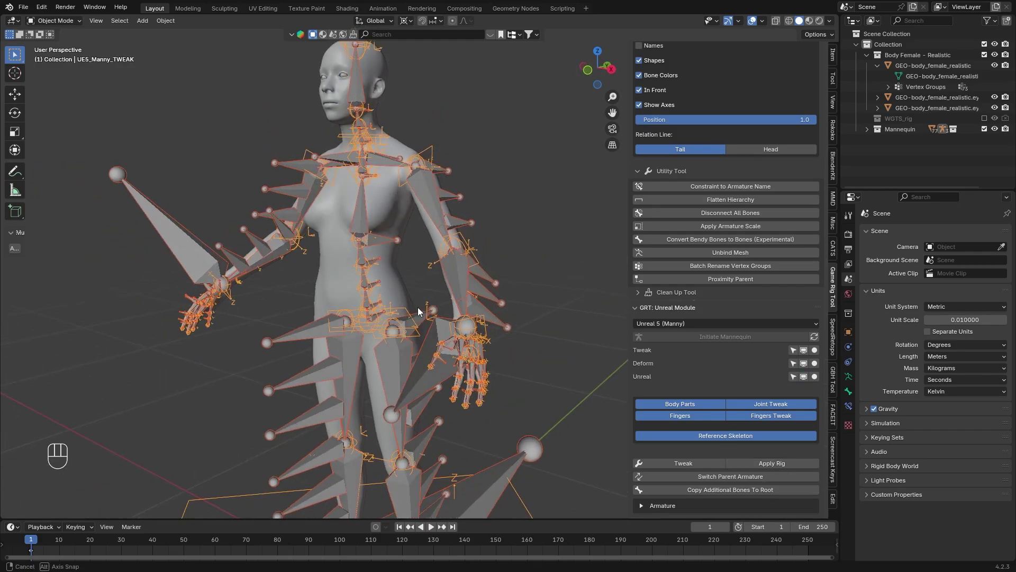
pyautogui.click(541, 249)
pyautogui.click(805, 377)
pyautogui.click(808, 350)
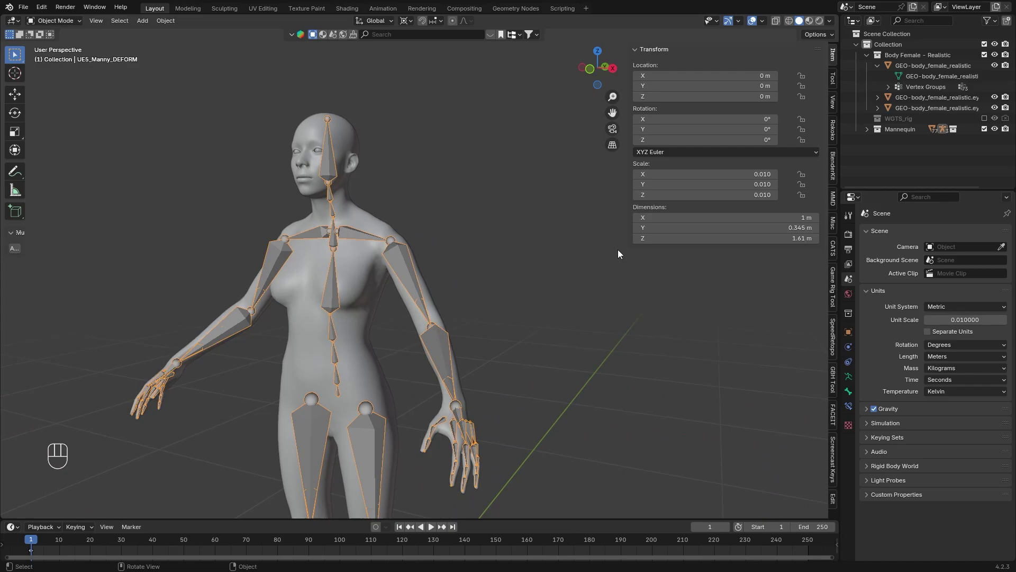
# Step: Parent the female body to the Manny deform rig with Automatic Weights (Ctrl+P)
pyautogui.middleClick(552, 225)
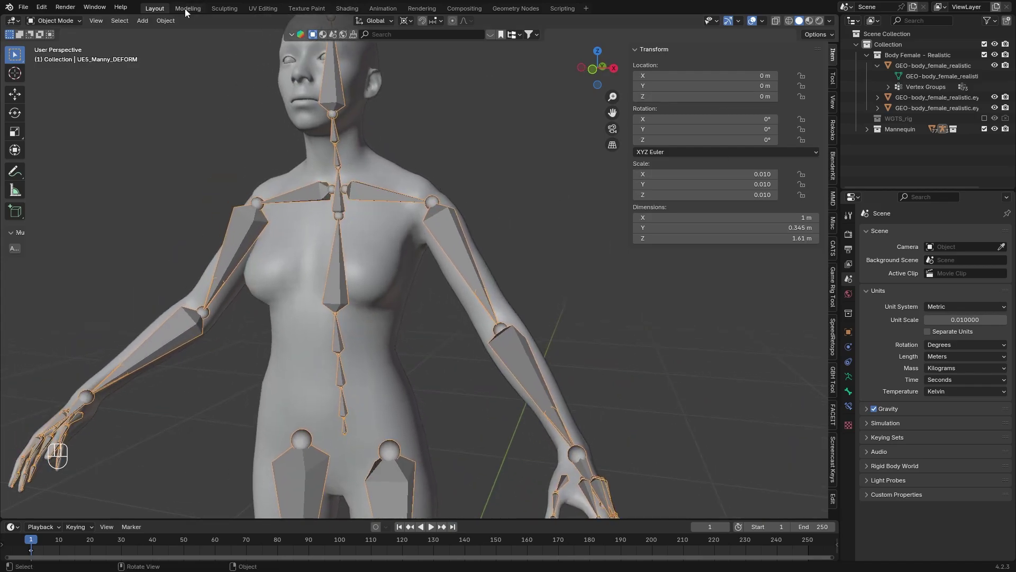
pyautogui.moveTo(172, 23); pyautogui.dragTo(354, 111)
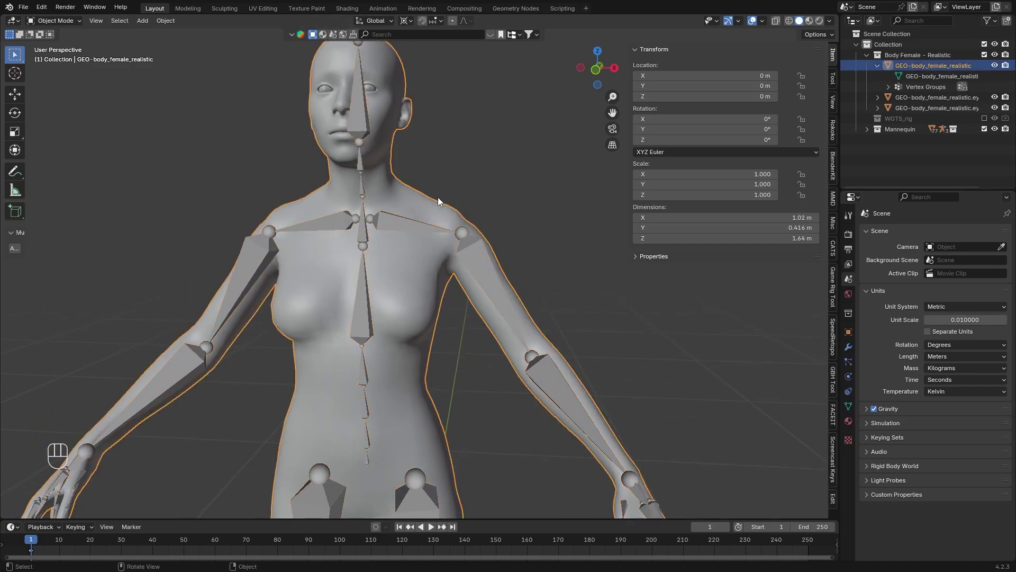
pyautogui.click(485, 267)
pyautogui.press('ctrl+p')
pyautogui.click(436, 104)
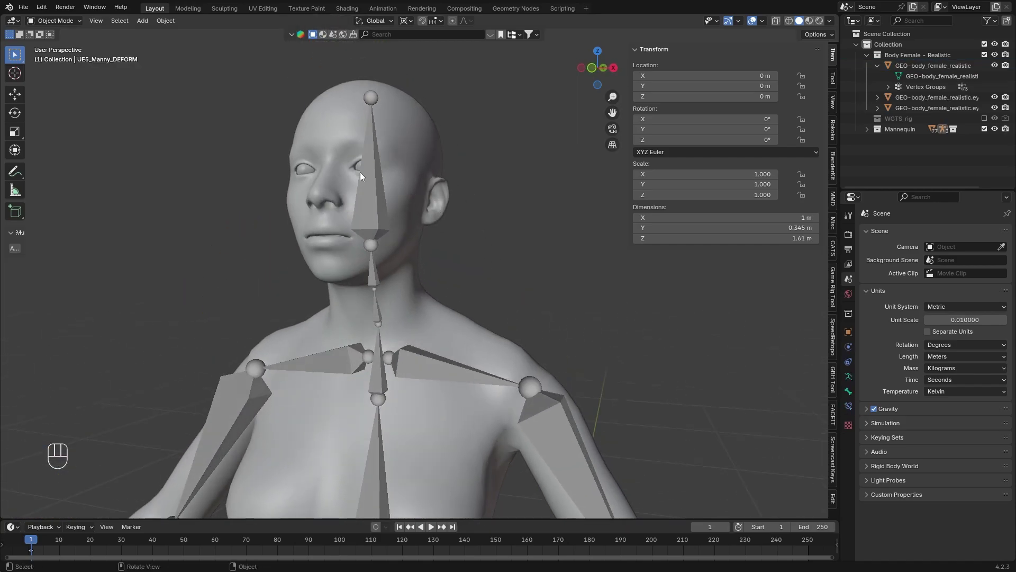
pyautogui.click(400, 189)
# Step: In Pose Mode rotate several arm bones with R to test how the skin deforms
pyautogui.press('ctrl+p')
pyautogui.click(507, 229)
pyautogui.click(499, 290)
pyautogui.moveTo(66, 26); pyautogui.dragTo(73, 60)
pyautogui.press('r')
pyautogui.moveTo(424, 26); pyautogui.dragTo(458, 72)
pyautogui.press('r')
pyautogui.click(512, 323)
pyautogui.press('r')
pyautogui.click(524, 333)
pyautogui.press('r')
pyautogui.moveTo(396, 373); pyautogui.dragTo(424, 348)
pyautogui.click(426, 267)
pyautogui.press('r')
pyautogui.moveTo(463, 353); pyautogui.dragTo(494, 347)
pyautogui.press('r')
pyautogui.press('r')
# Step: Select the left-hand and thumb bones and start curling the fingers
pyautogui.click(474, 375)
pyautogui.click(272, 299)
pyautogui.press('r')
pyautogui.click(563, 428)
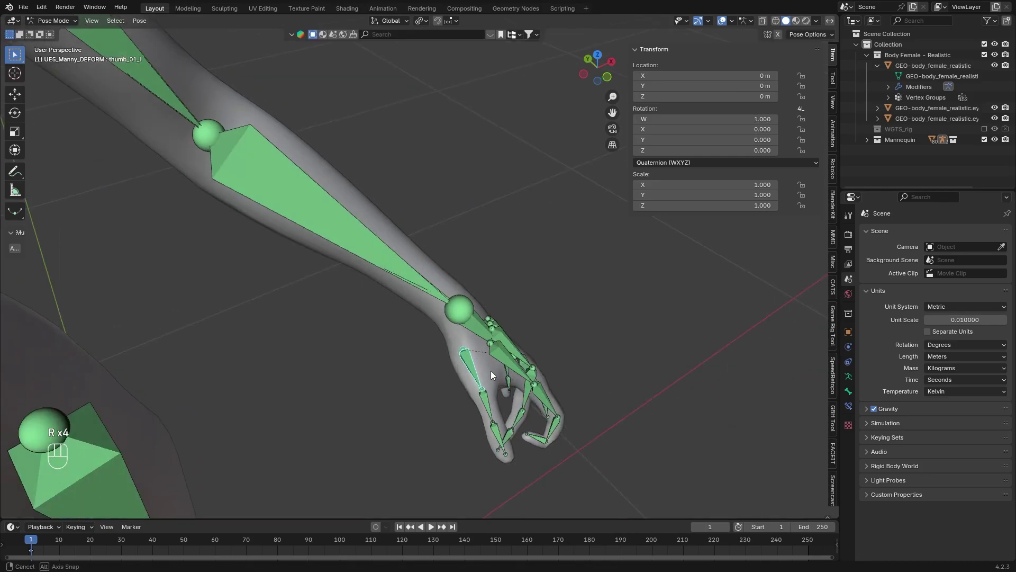
# Step: Rotate a few different bones of the rig to see how the skin follows
pyautogui.press('r')
pyautogui.click(346, 388)
pyautogui.press('r')
pyautogui.click(433, 353)
pyautogui.press('r')
pyautogui.click(415, 326)
pyautogui.click(349, 100)
pyautogui.press('r')
pyautogui.moveTo(492, 258); pyautogui.dragTo(487, 256)
# Step: Rotate the neck bone and check the upper-body deformation from another angle
pyautogui.press('r')
pyautogui.click(170, 220)
pyautogui.moveTo(194, 229); pyautogui.dragTo(203, 224)
pyautogui.press('r')
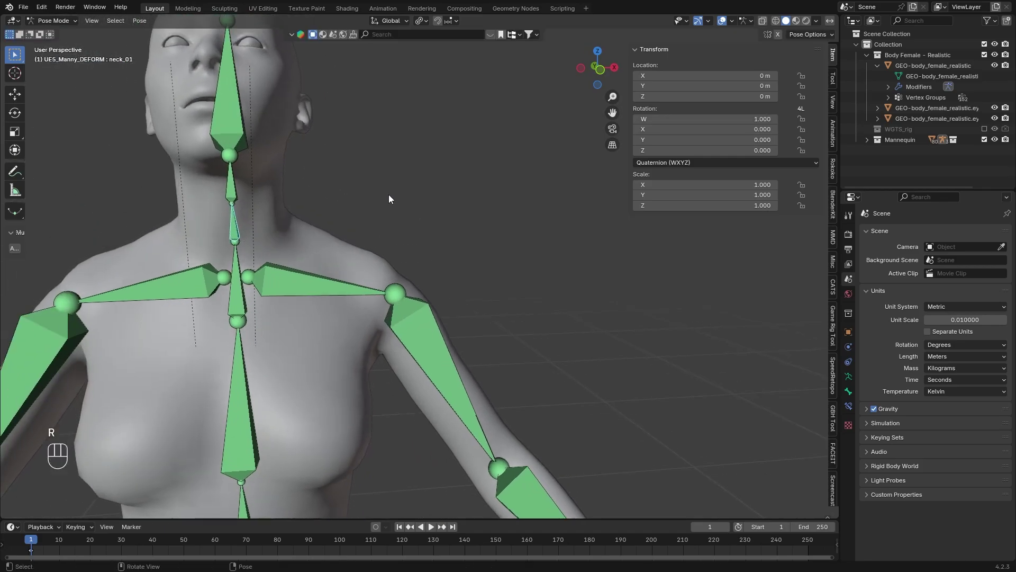
pyautogui.click(335, 182)
pyautogui.moveTo(450, 270); pyautogui.dragTo(504, 289)
# Step: Reset every bone to its rest pose by clearing rotation and location
pyautogui.press('a')
pyautogui.press('alt+r')
pyautogui.press('alt+g')
# Step: Turn the head bone about the vertical Z axis and inspect the face from the side and front
pyautogui.click(386, 283)
pyautogui.press('r')
pyautogui.press('r')
pyautogui.press('z')
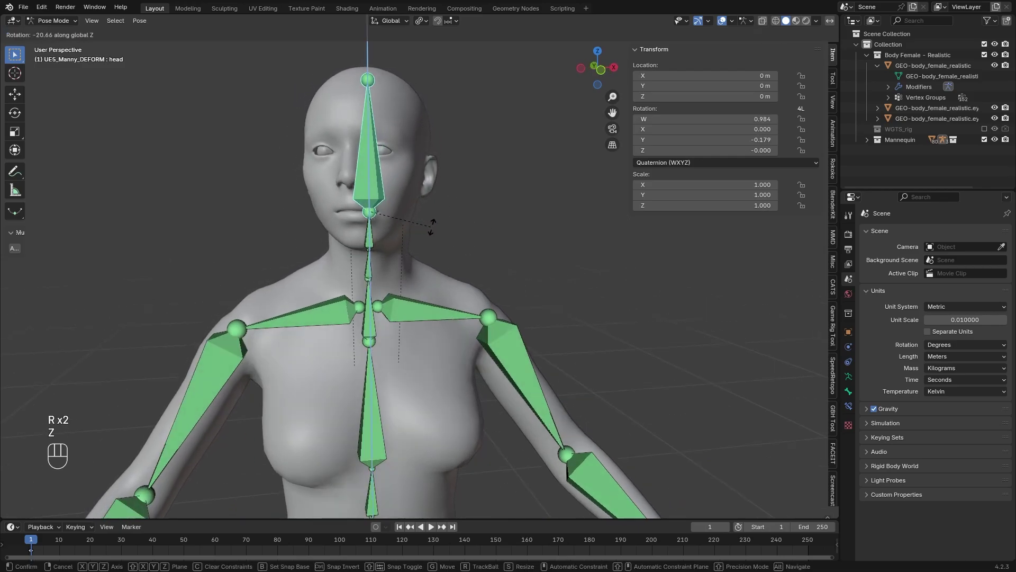
pyautogui.press('r')
pyautogui.press('z')
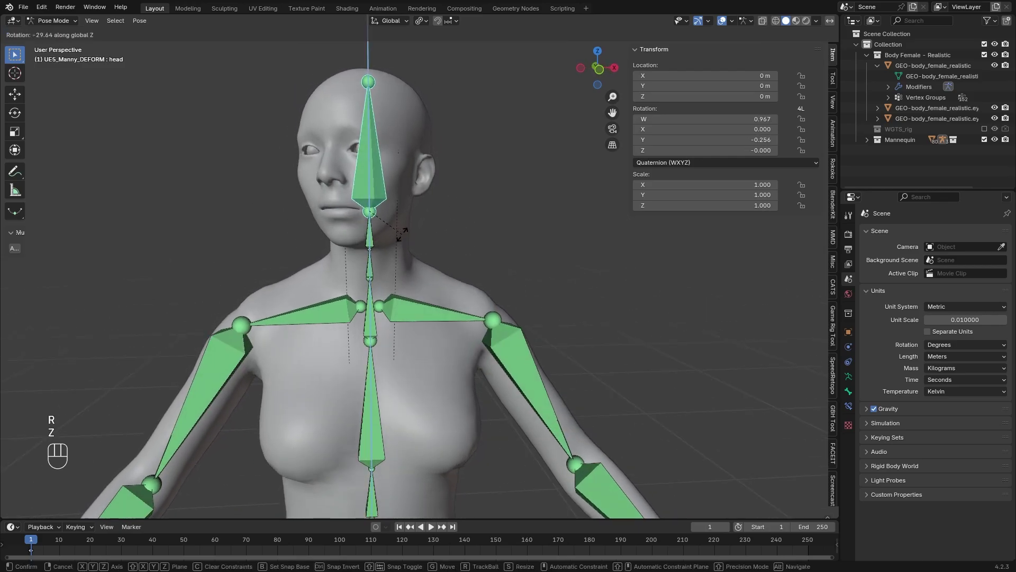
pyautogui.click(407, 244)
pyautogui.moveTo(430, 208); pyautogui.dragTo(452, 209)
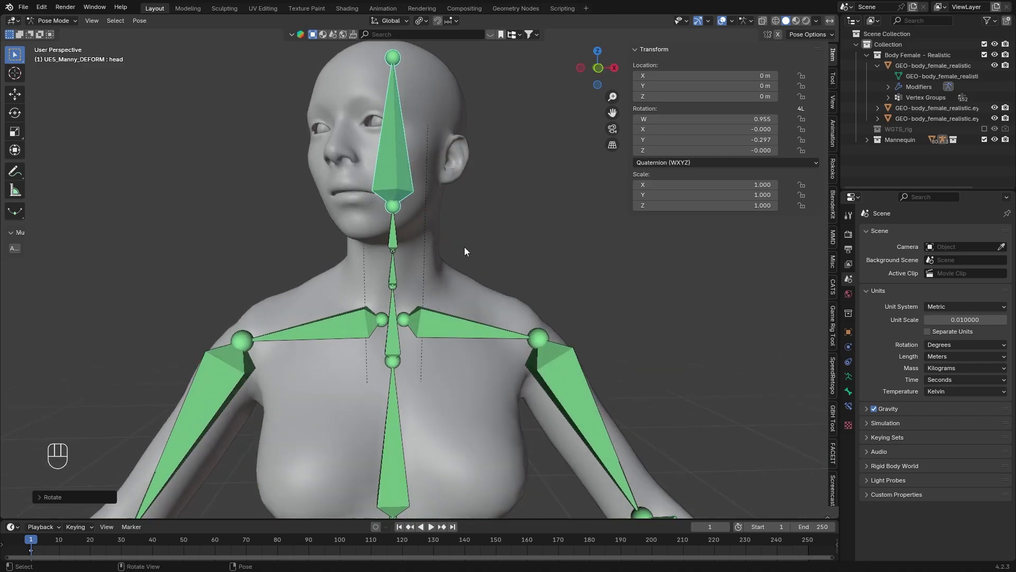
pyautogui.moveTo(508, 258); pyautogui.dragTo(500, 264)
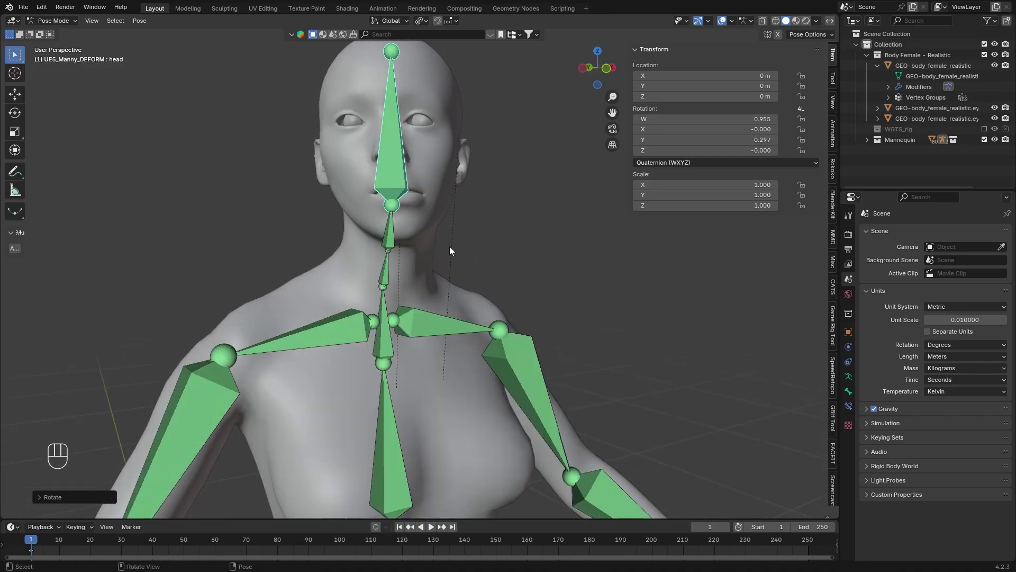
# Step: Leave Pose Mode for Object Mode and make the female body mesh the selected object
pyautogui.click(75, 23)
pyautogui.click(59, 26)
pyautogui.click(420, 221)
pyautogui.moveTo(78, 28); pyautogui.dragTo(94, 123)
pyautogui.click(374, 214)
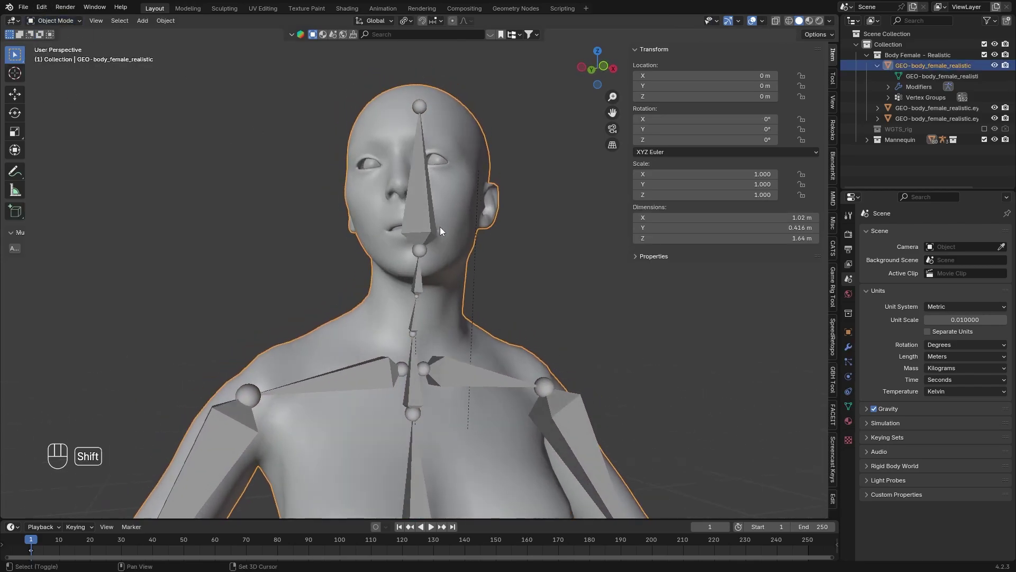
# Step: Weight-paint the head vertex group at 1.0 over the skull and face, fading into the neck
pyautogui.click(429, 232)
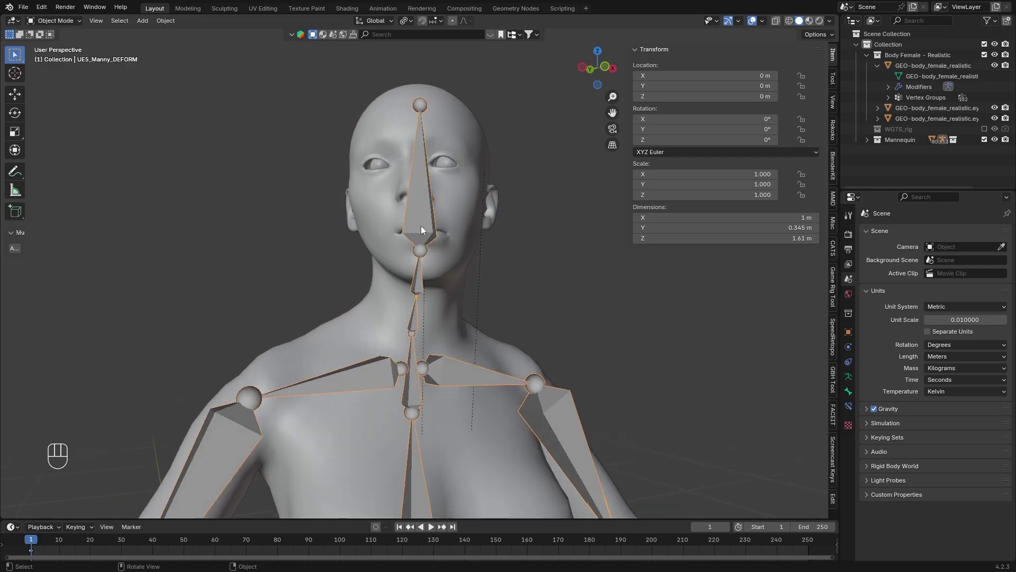
pyautogui.click(363, 199)
pyautogui.moveTo(75, 26); pyautogui.dragTo(77, 82)
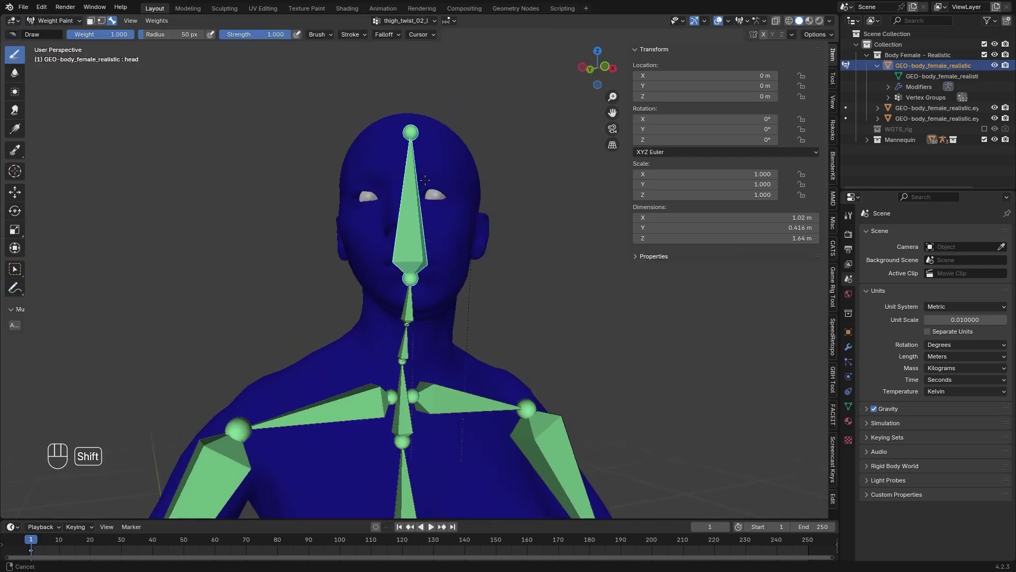
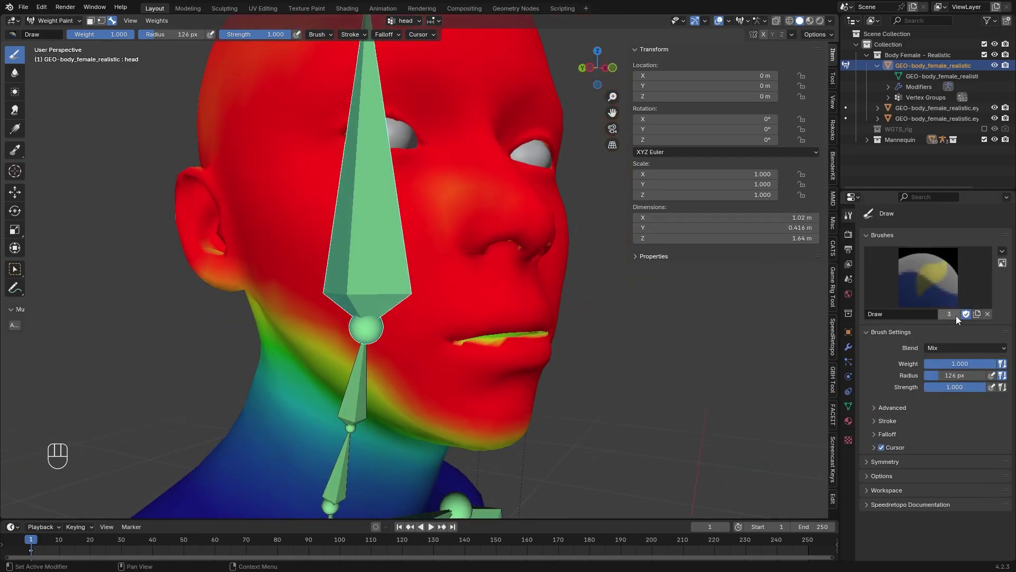
pyautogui.click(905, 452)
# Step: Set the brush falloff to Projected and disable Front Faces Only so back faces get weight too
pyautogui.click(903, 440)
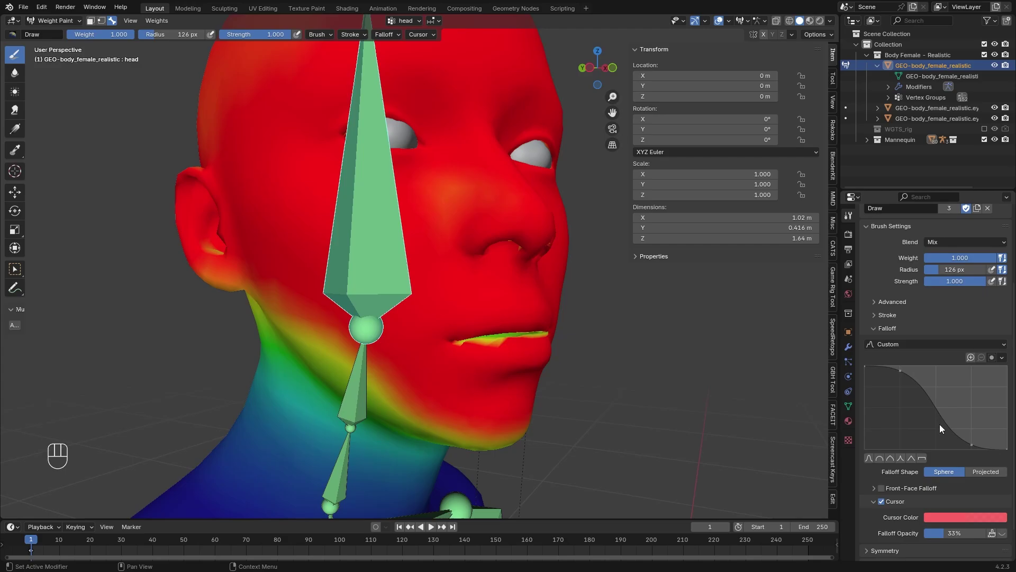
pyautogui.click(987, 434)
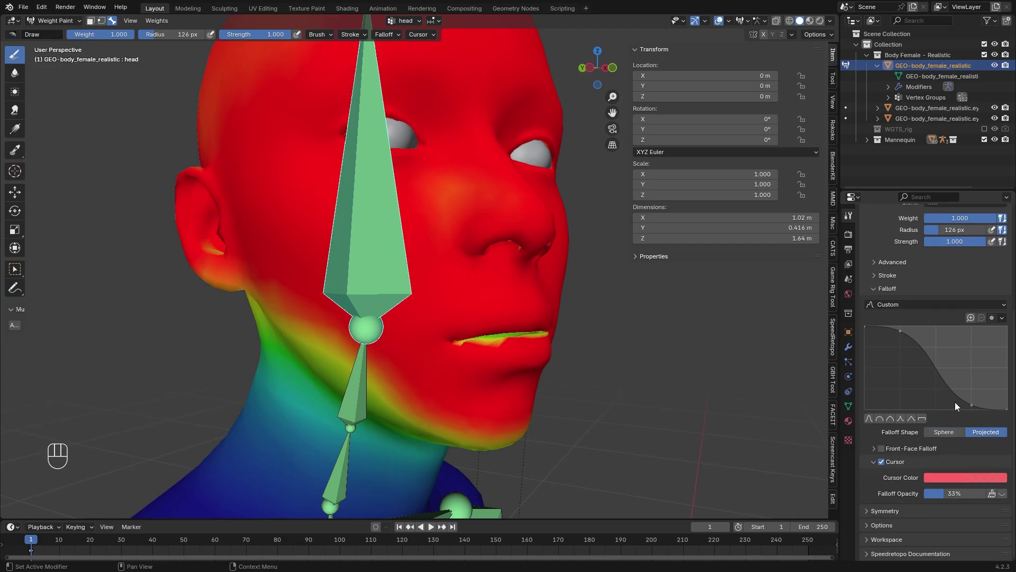
pyautogui.click(873, 453)
pyautogui.click(903, 280)
pyautogui.click(906, 263)
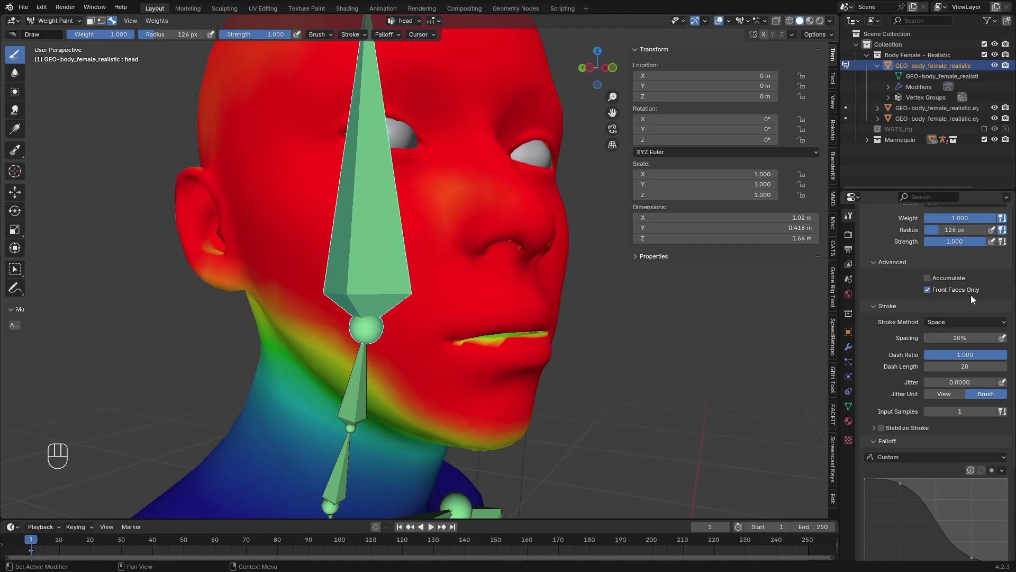
pyautogui.click(960, 292)
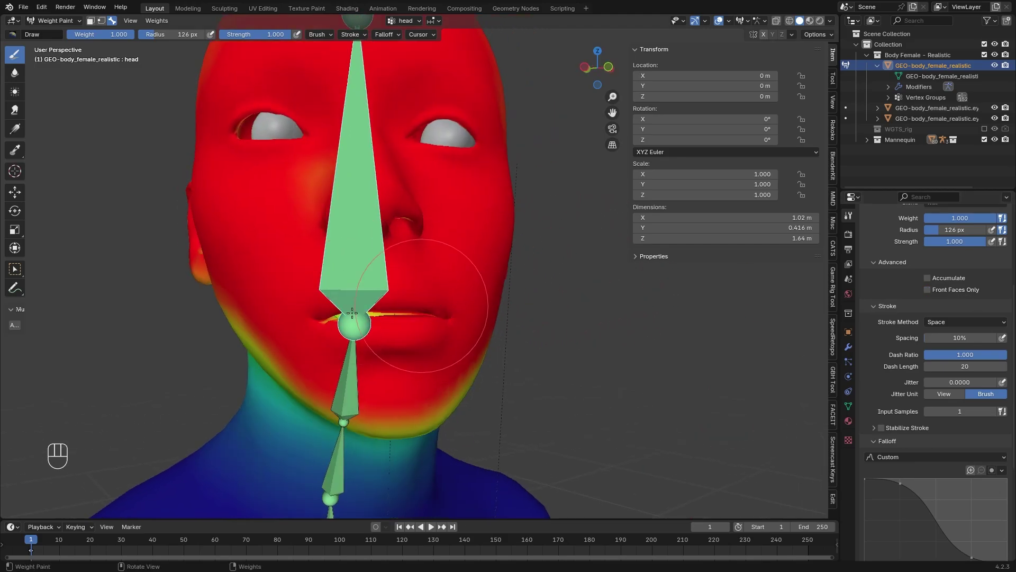
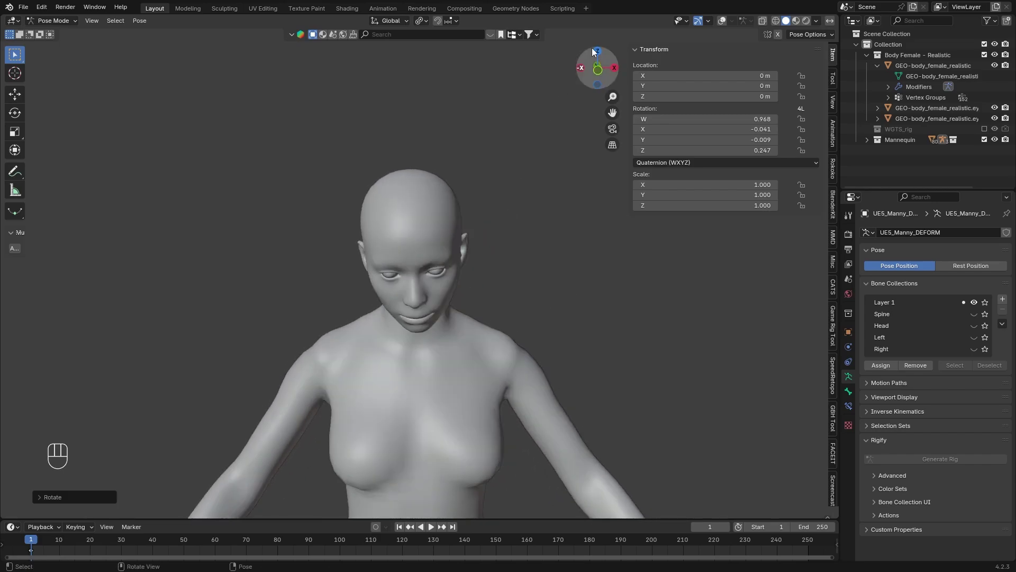
# Step: Clear the head bone's rotation back to rest pose and unhide the whole skeleton
pyautogui.click(724, 27)
pyautogui.press('a')
pyautogui.press('alt+r')
pyautogui.press('alt+g')
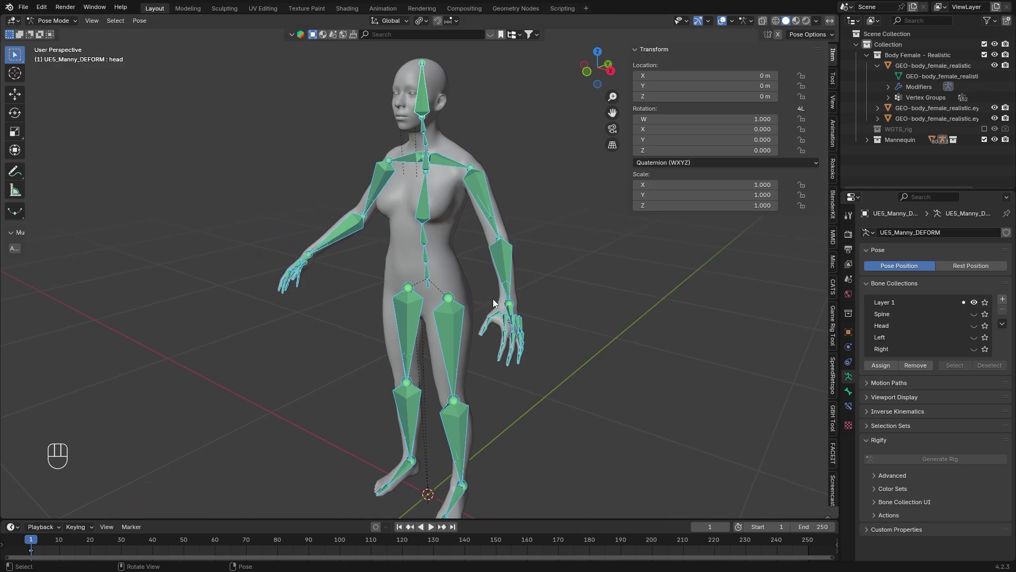
# Step: Lower the viewport's near clipping distance to 0.0001 m in the View settings
pyautogui.click(836, 83)
pyautogui.click(833, 57)
pyautogui.click(838, 104)
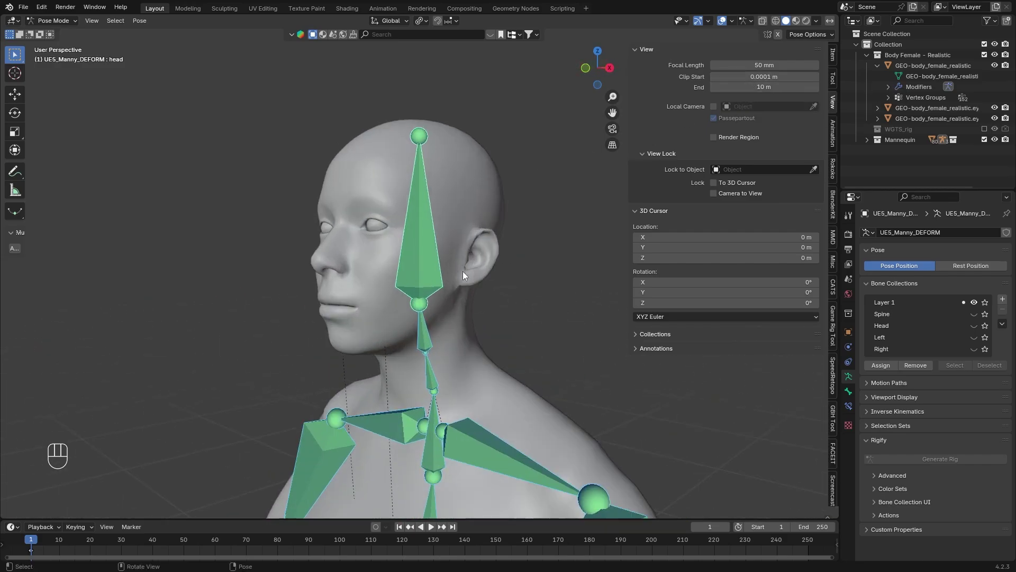
pyautogui.click(832, 107)
# Step: Bring up the Game Rig Tool sidebar with its Unreal module and frame the upper body
pyautogui.click(644, 53)
pyautogui.click(643, 52)
pyautogui.press('n')
pyautogui.press('n')
pyautogui.moveTo(527, 341); pyautogui.dragTo(534, 317)
pyautogui.middleClick(498, 271)
pyautogui.moveTo(513, 259); pyautogui.dragTo(500, 272)
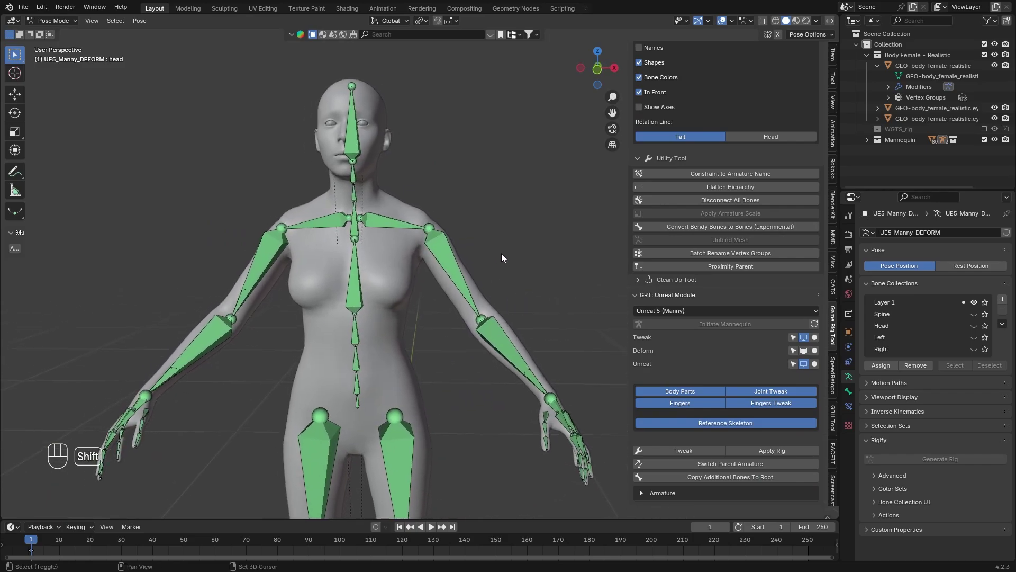
# Step: Hide the deform bones using the GRT Deform 'Disable in Viewports' toggle
pyautogui.click(807, 364)
pyautogui.click(512, 239)
pyautogui.click(54, 25)
pyautogui.click(753, 477)
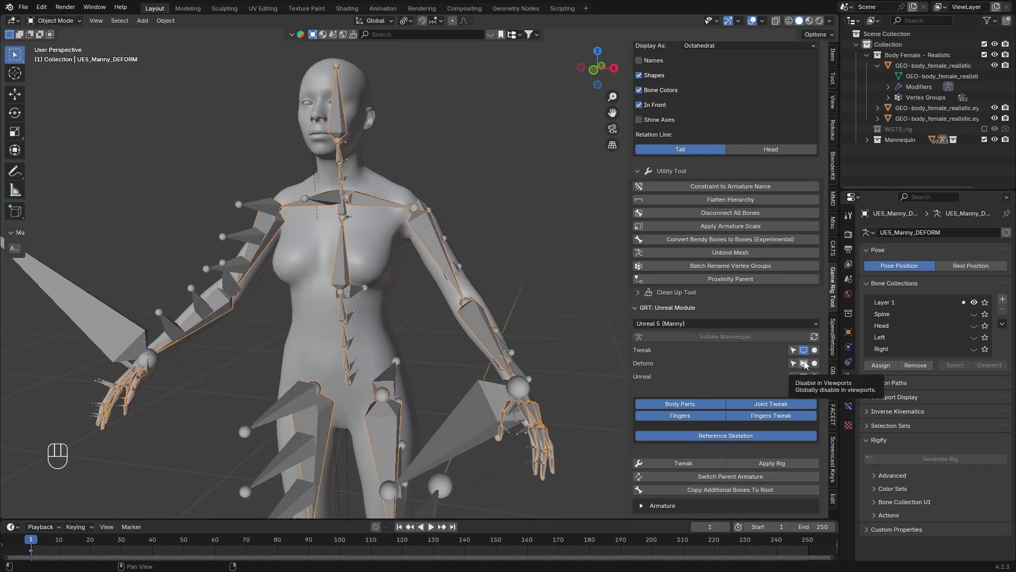
# Step: Select the Unreal root armature and check its bones over the body in Pose Mode
pyautogui.click(808, 363)
pyautogui.middleClick(517, 318)
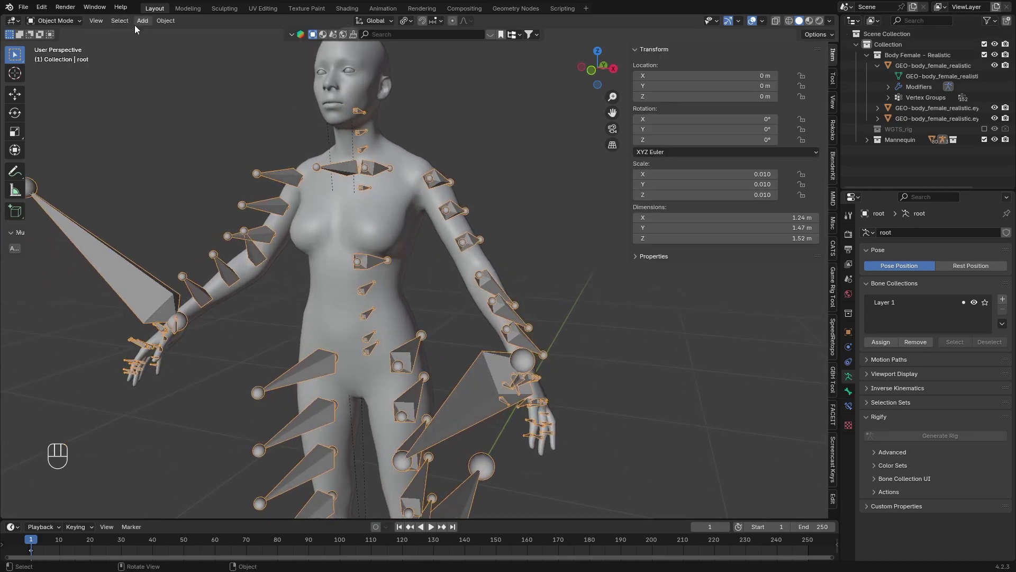
pyautogui.moveTo(160, 24); pyautogui.dragTo(346, 107)
pyautogui.click(506, 165)
pyautogui.moveTo(57, 25); pyautogui.dragTo(66, 63)
pyautogui.click(409, 173)
pyautogui.press('r')
pyautogui.press('r')
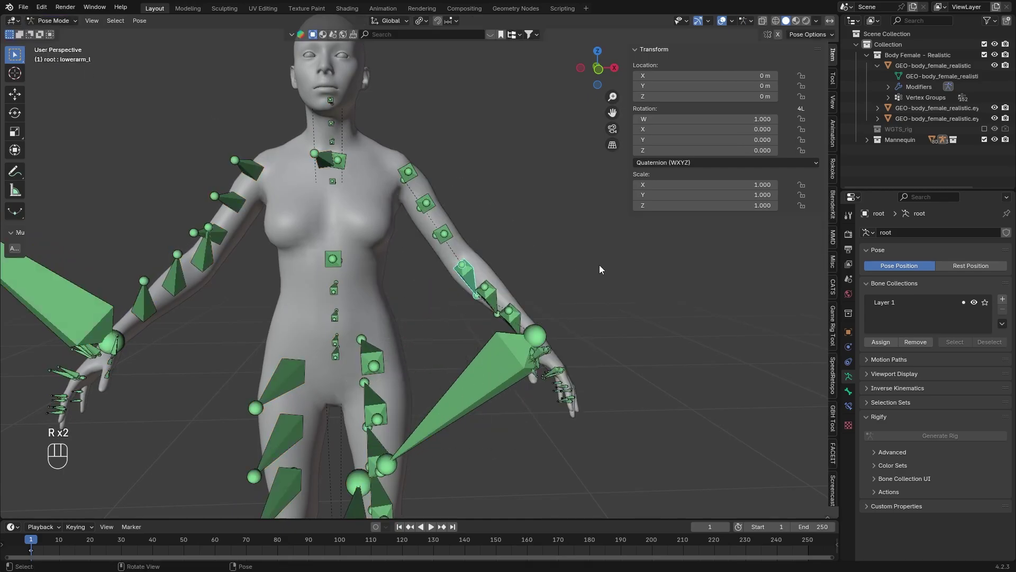
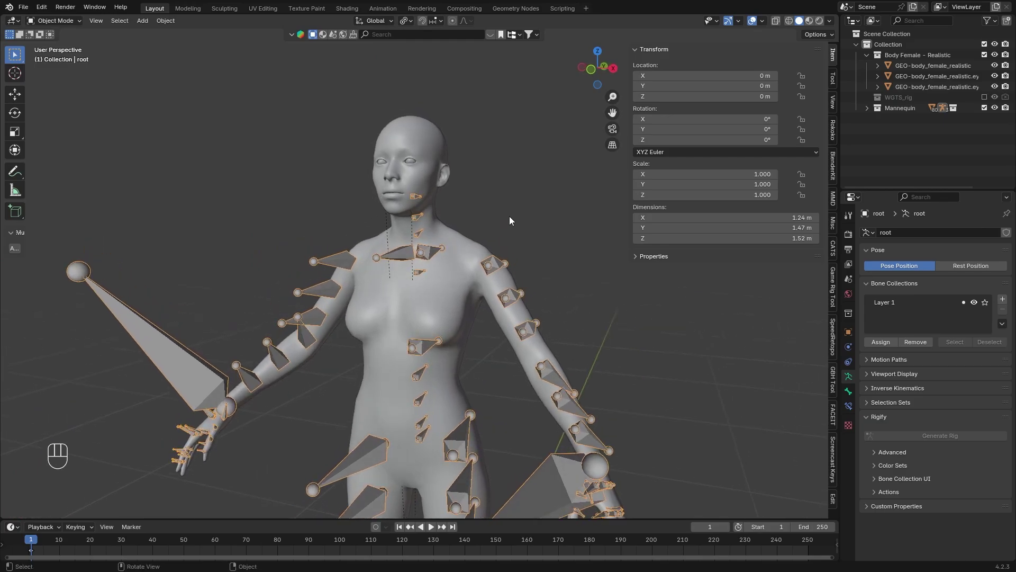
pyautogui.click(477, 157)
# Step: Select both eye meshes, the body and the root rig together and start File > Export > FBX
pyautogui.moveTo(469, 272); pyautogui.dragTo(429, 215)
pyautogui.click(396, 151)
pyautogui.click(306, 153)
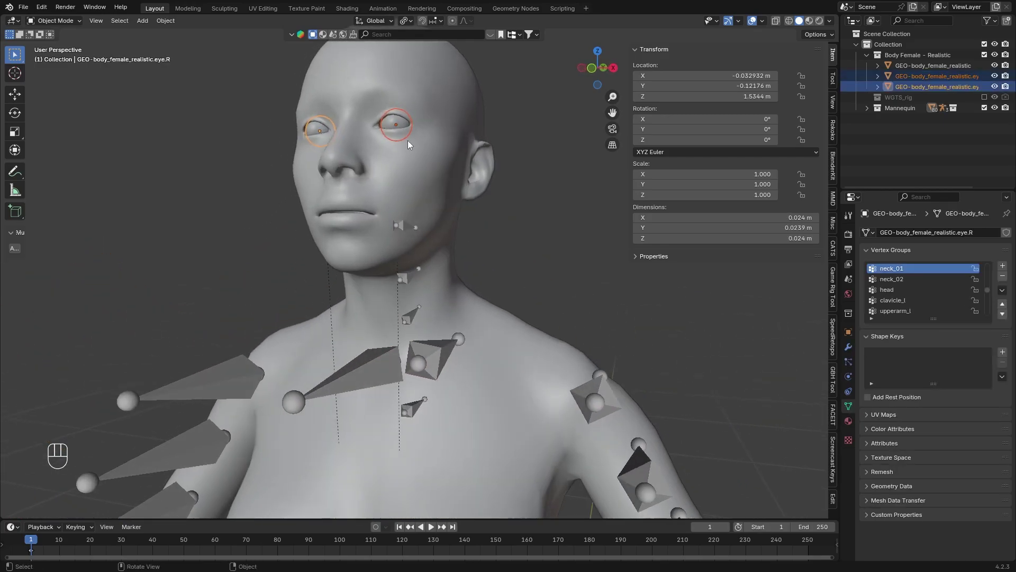
pyautogui.click(440, 187)
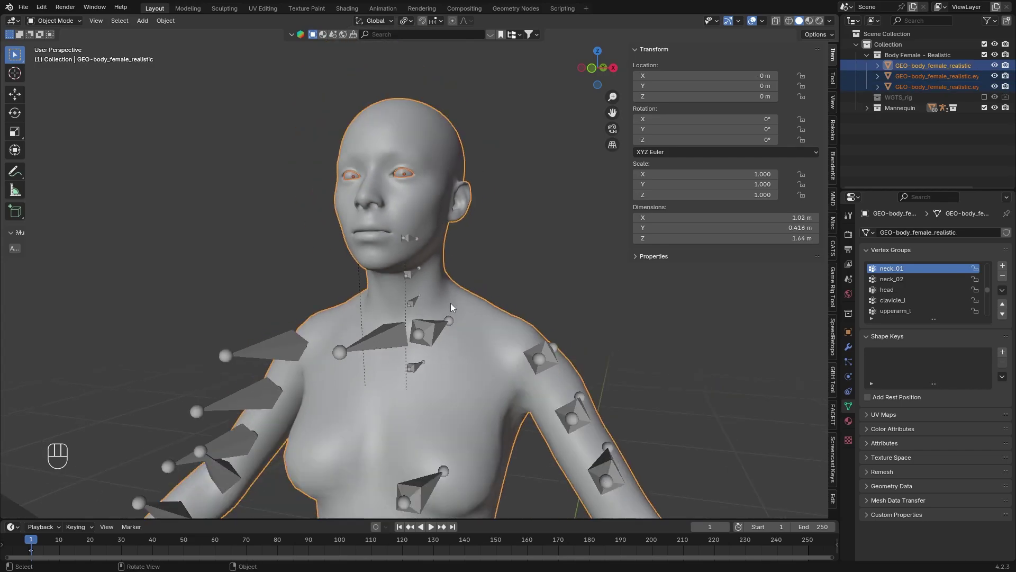
pyautogui.click(439, 276)
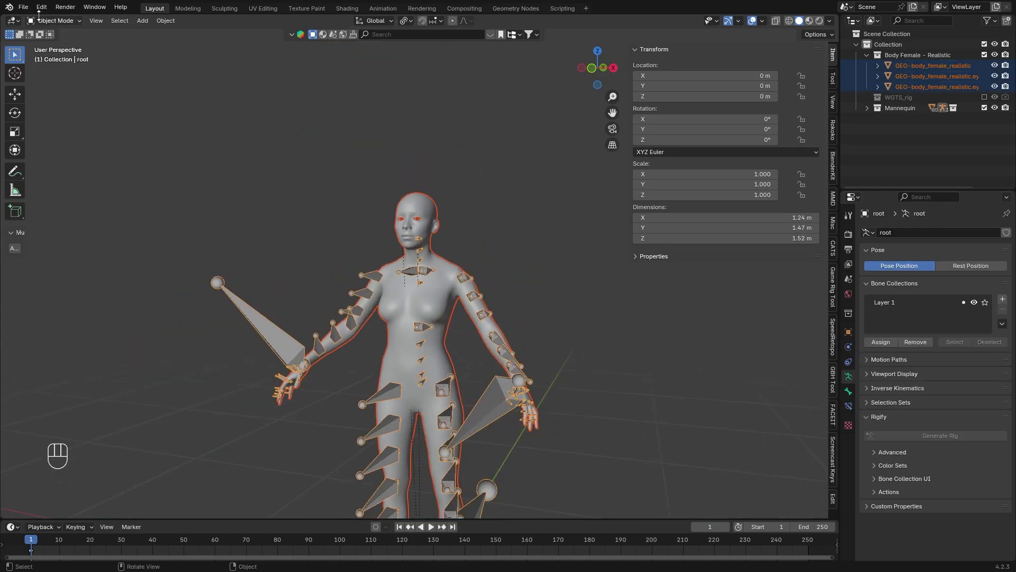
pyautogui.moveTo(28, 5); pyautogui.dragTo(179, 193)
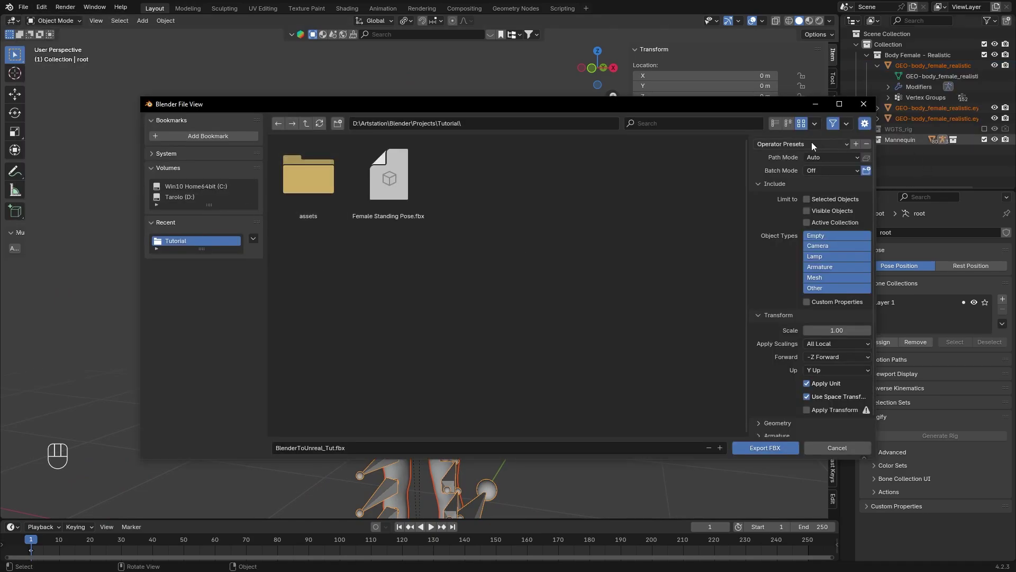